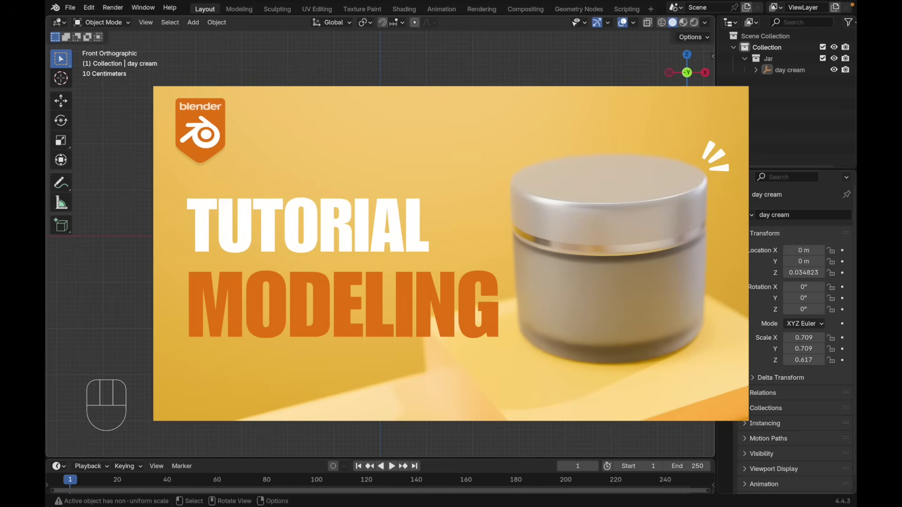
Add a Cylinder mesh at the 3D cursor beside the day cream jar
key(shift+a)
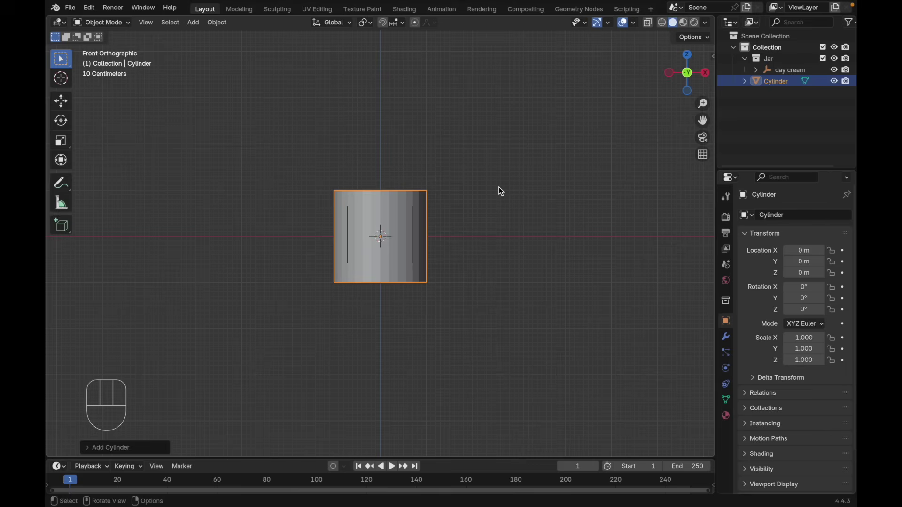
Shrink the cylinder's mesh uniformly and flatten it along Z in Edit Mode
key(shift+z)
key(Tab)
key(s)
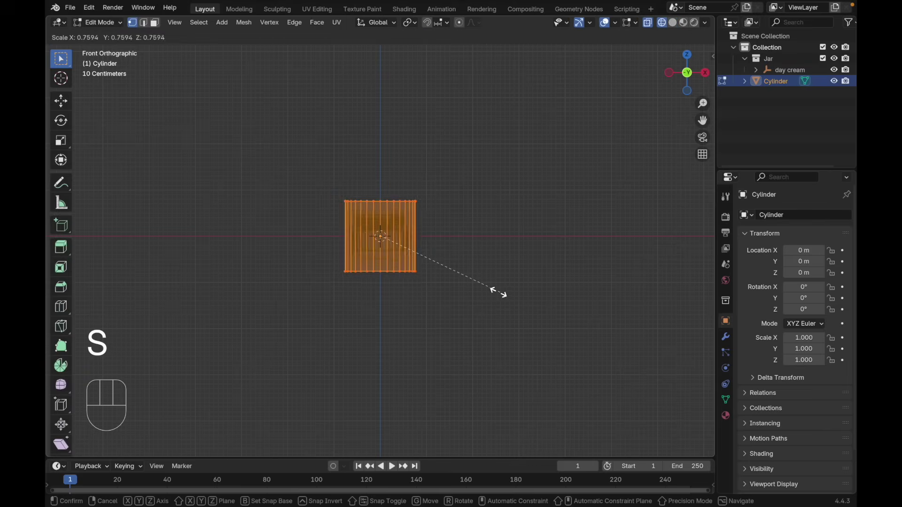
key(s)
key(z)
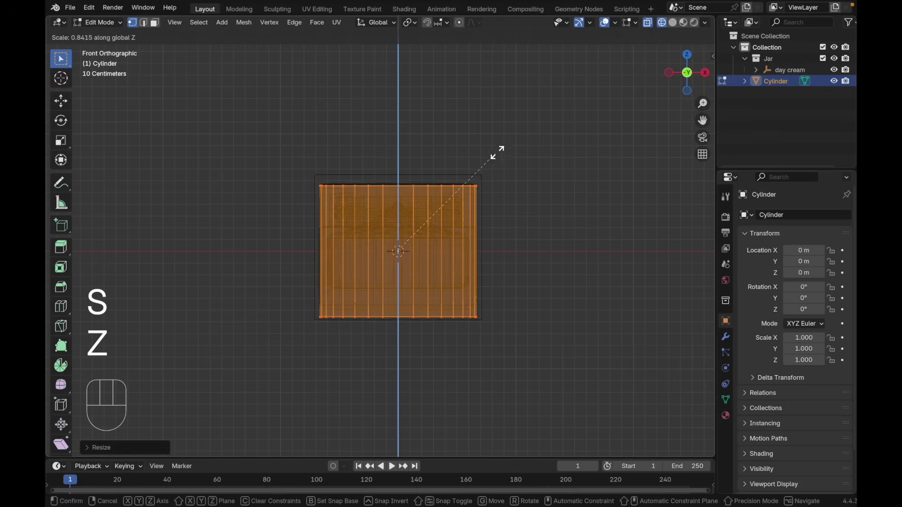
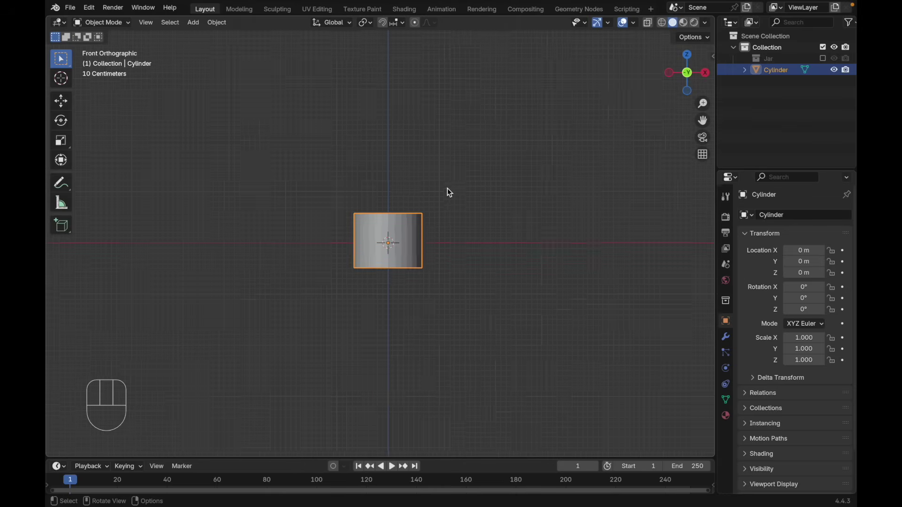
Add a Cube scaled by 3 on every axis, with the Jar reference hidden
key(shift+a)
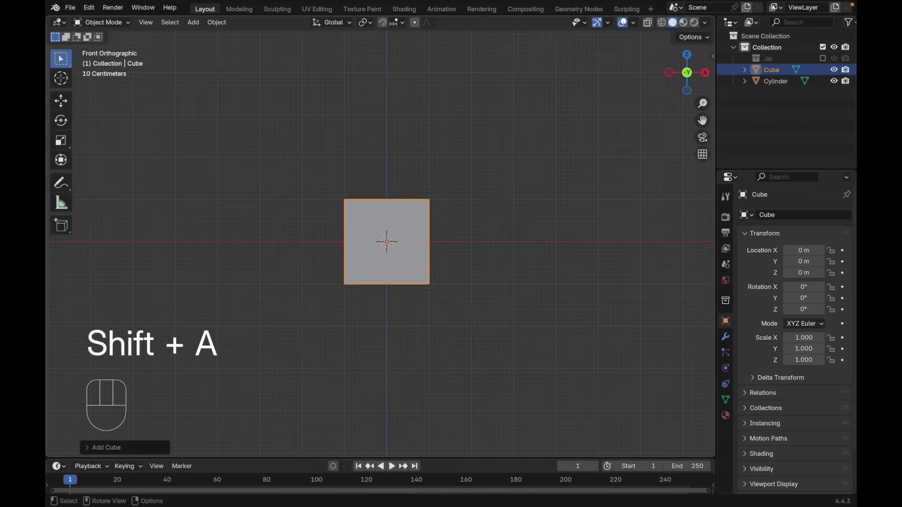
key(s)
key(KP_3)
key(Return)
key(alt+z)
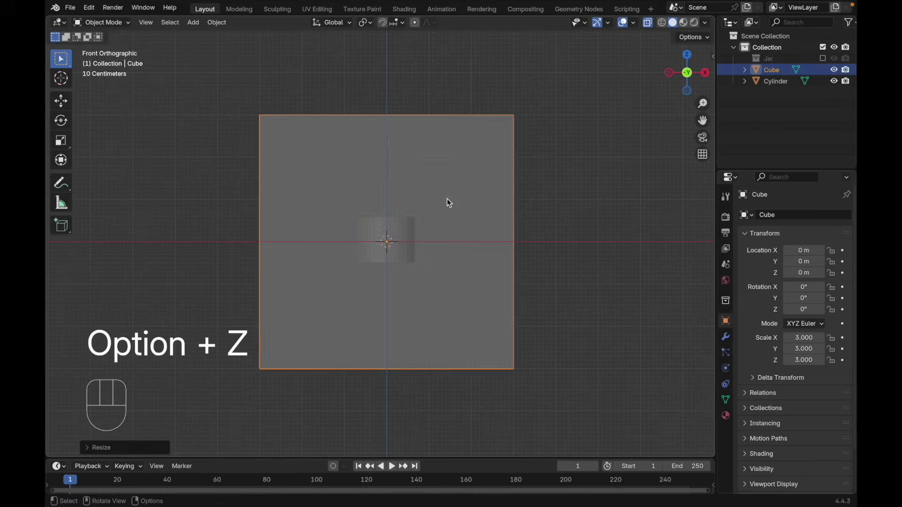
key(alt+z)
key(Tab)
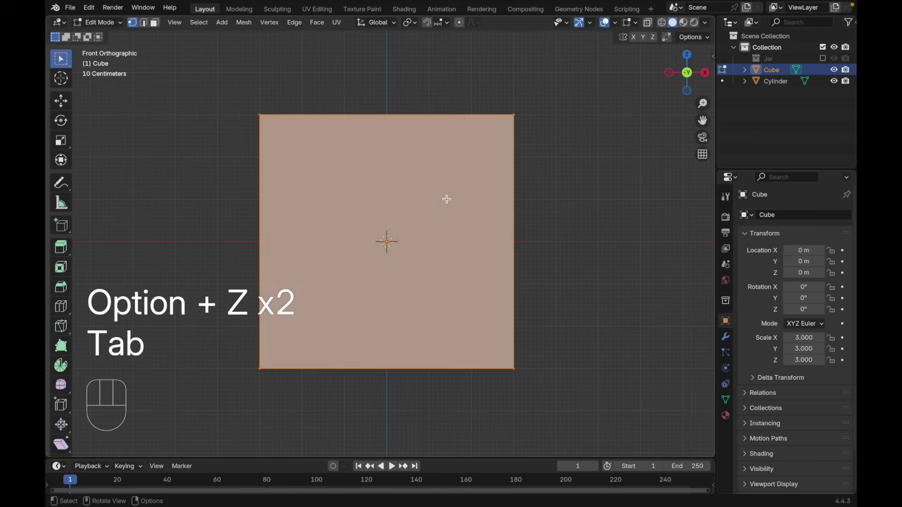
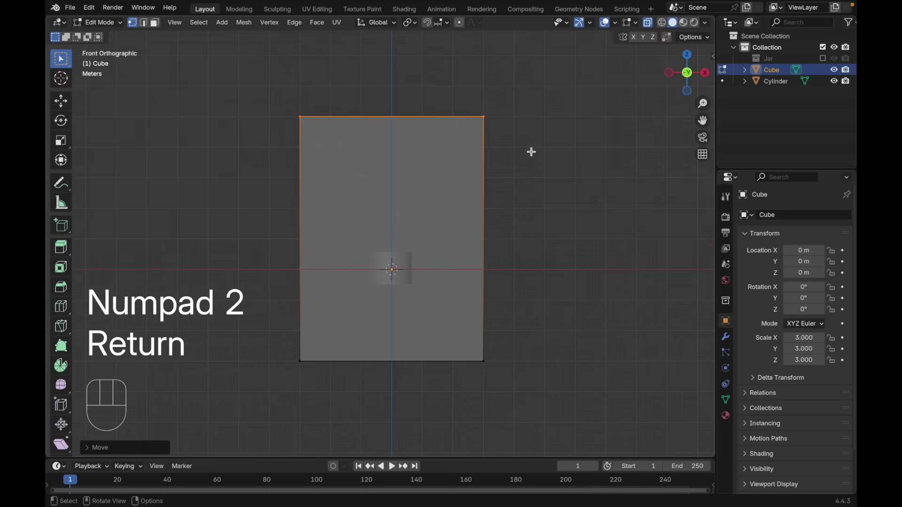
key(Tab)
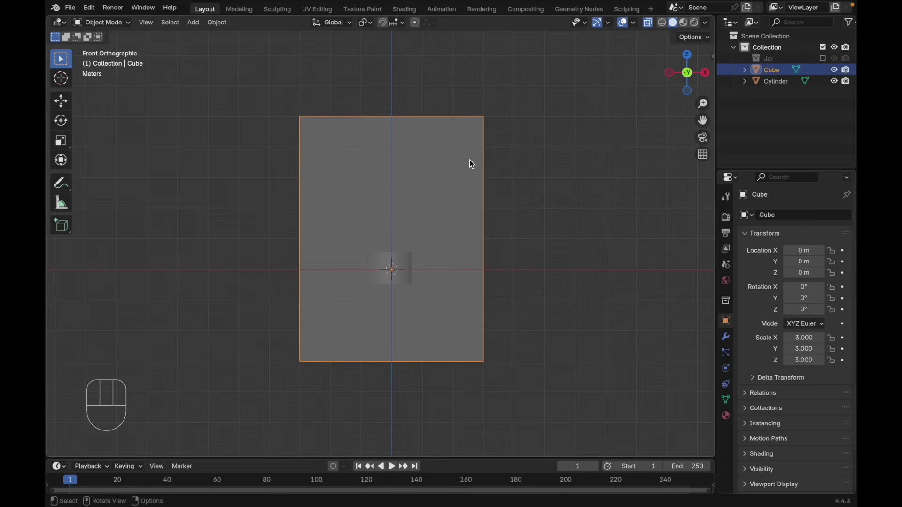
Rename the cube to 'domain' and the cylinder to 'reflector'
key(F2)
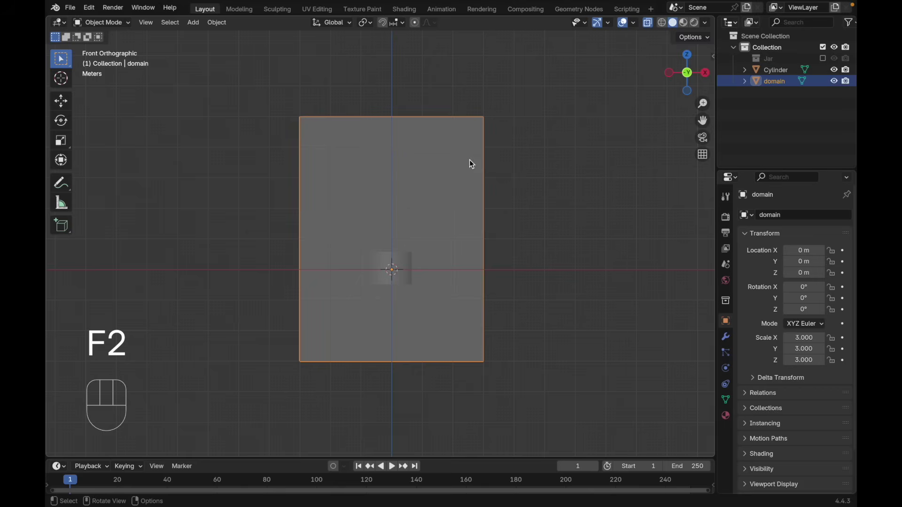
double_click(406, 259)
click(406, 258)
key(F2)
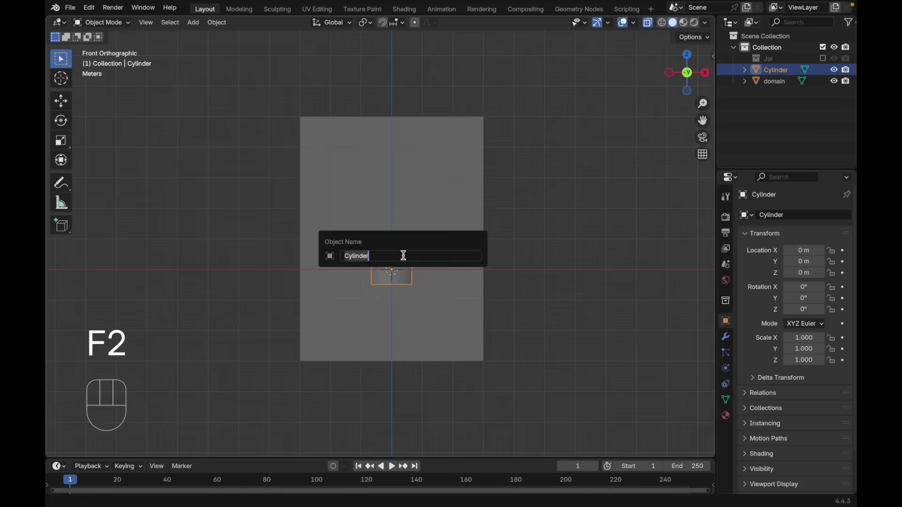
Add an Ico Sphere raised along Z to about 3.59 m near the domain's top, named 'flow'
key(shift+a)
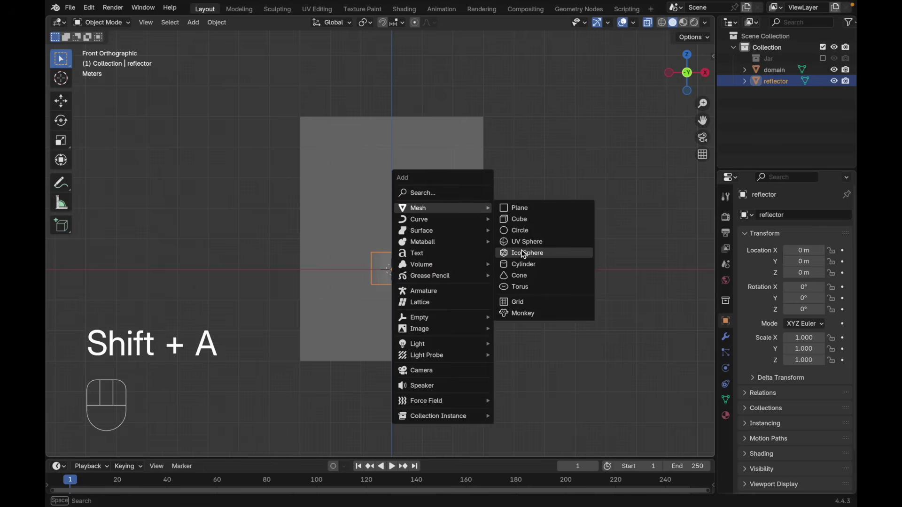
key(g)
key(z)
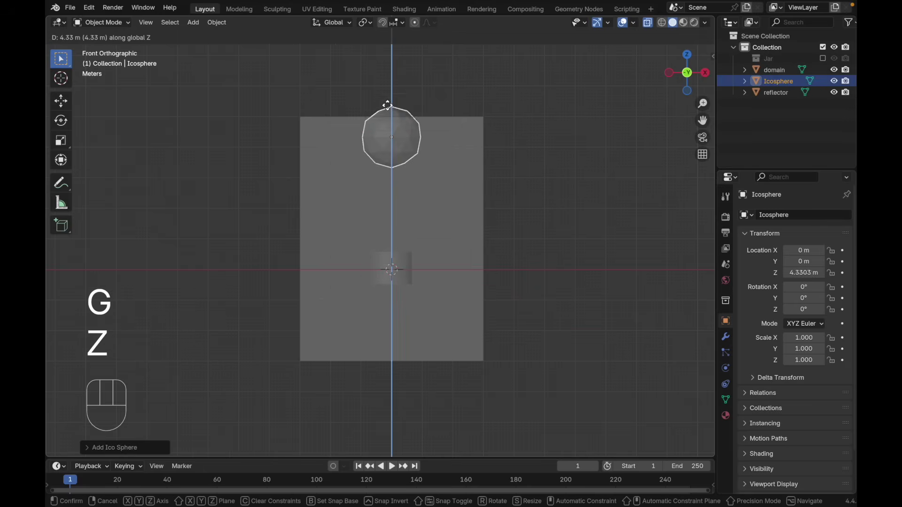
click(389, 120)
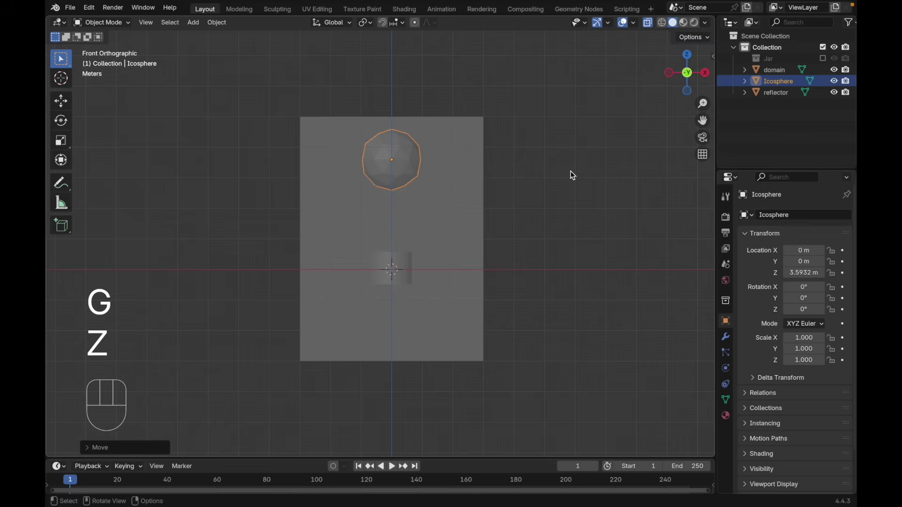
key(F2)
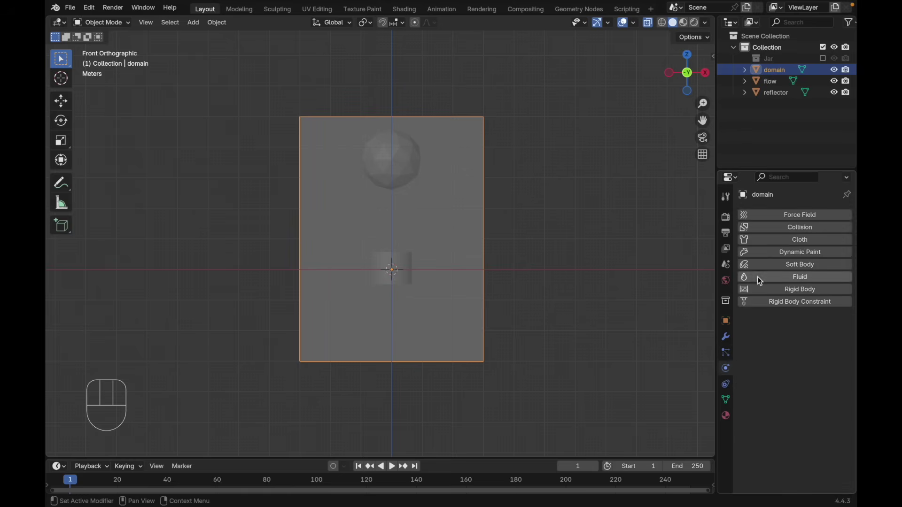
Give the domain Fluid physics of type Domain (Liquid) with cache type All
click(760, 279)
drag(801, 334, 804, 366)
drag(812, 333, 809, 353)
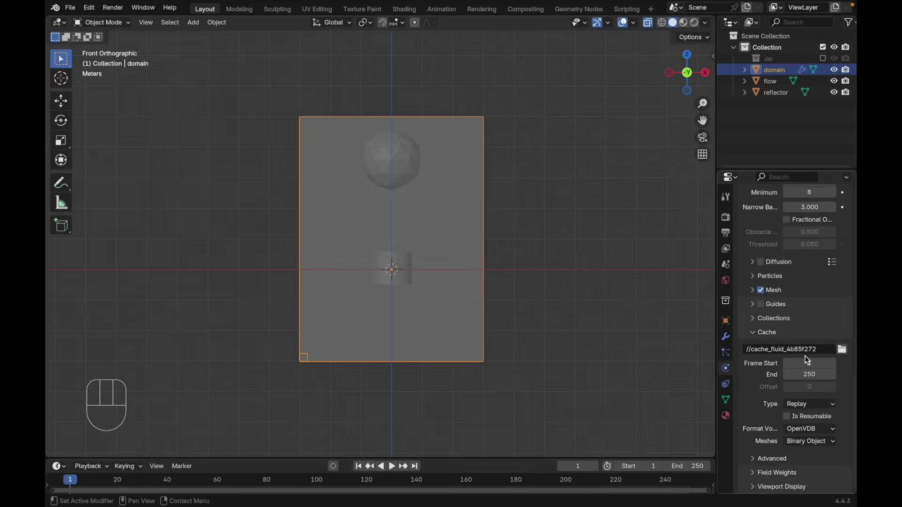
drag(809, 410, 800, 443)
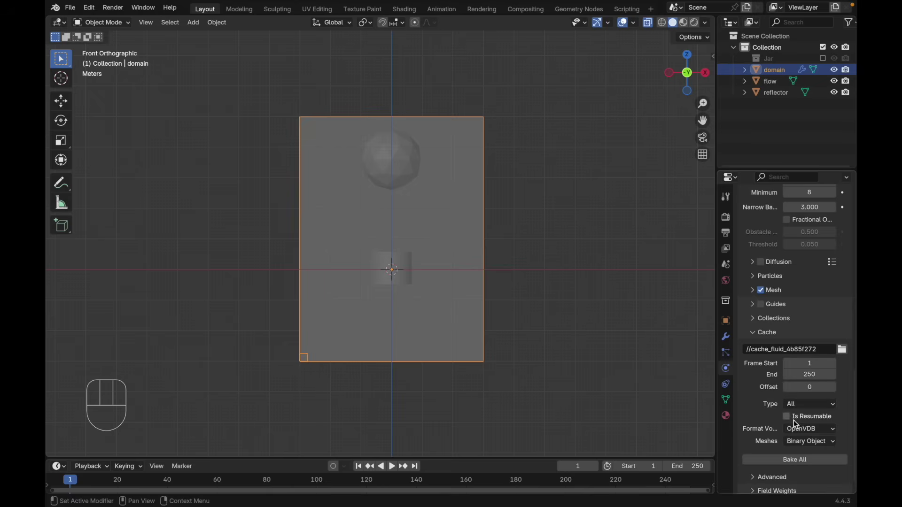
Make the domain bake resumable and set the flow sphere as a Liquid Inflow fluid source
click(793, 421)
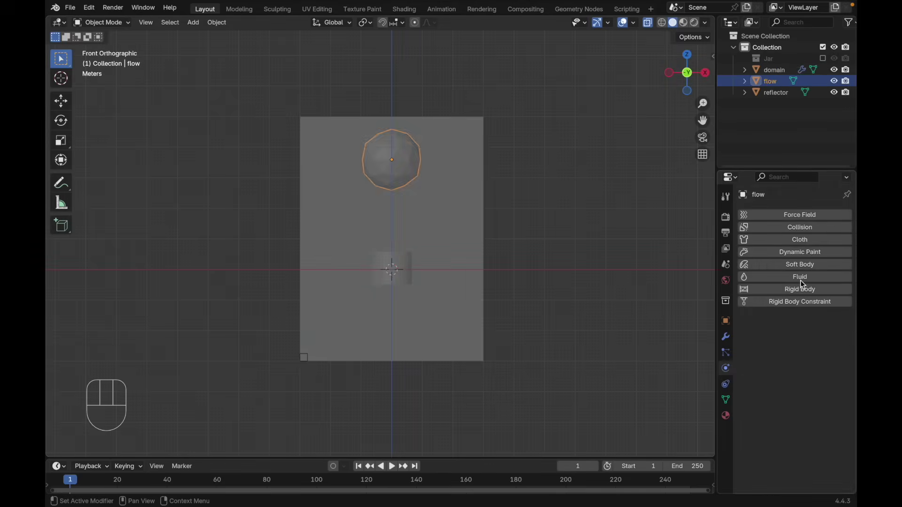
click(765, 276)
drag(799, 338, 827, 382)
drag(823, 371, 784, 424)
drag(806, 388, 807, 403)
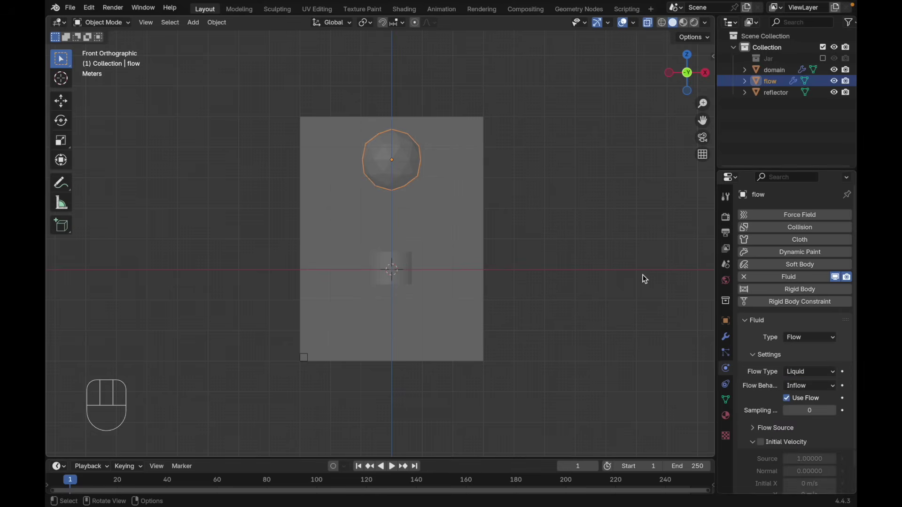
Give the reflector Fluid physics of type Effector for collision
click(400, 259)
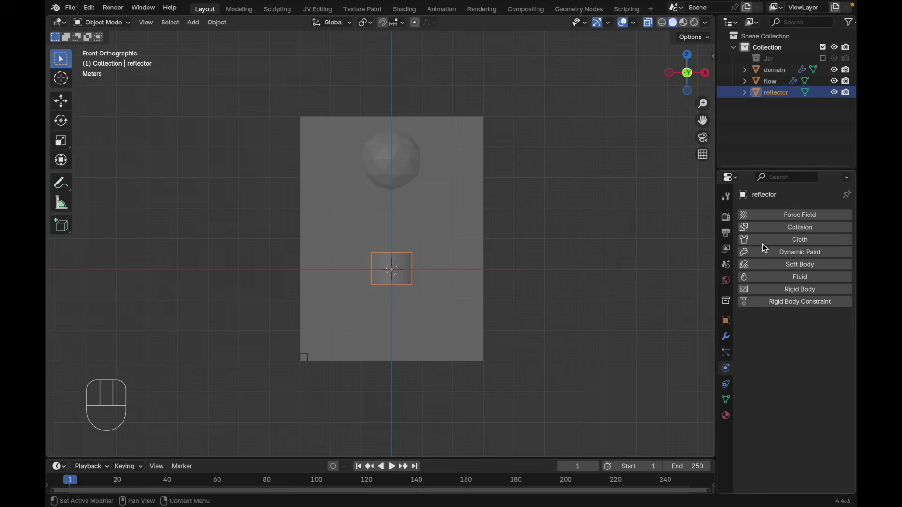
click(765, 283)
drag(794, 339, 812, 393)
Set the timeline end and the domain cache end to frame 60 and save the file
key(super+s)
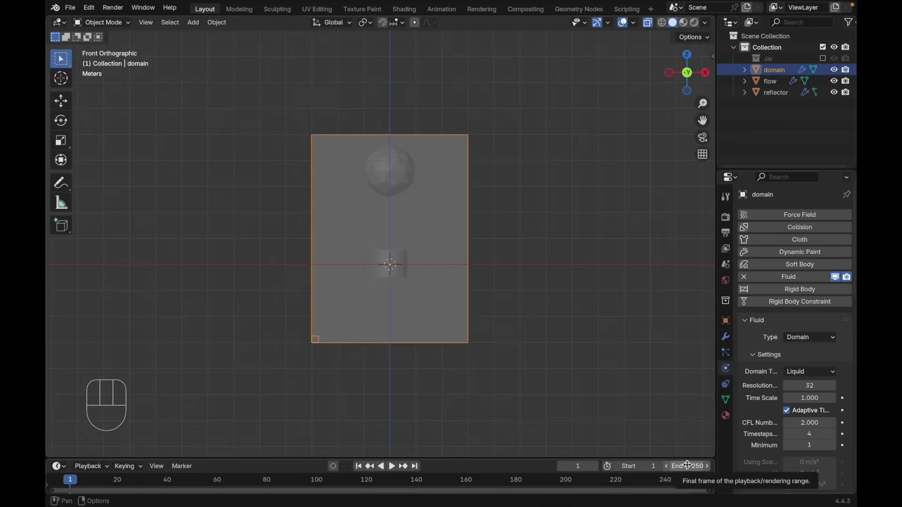
click(687, 462)
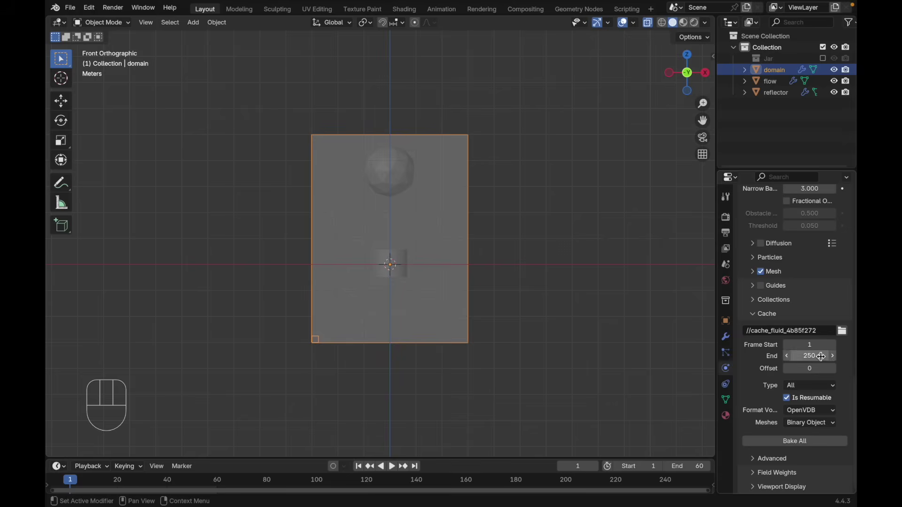
click(812, 352)
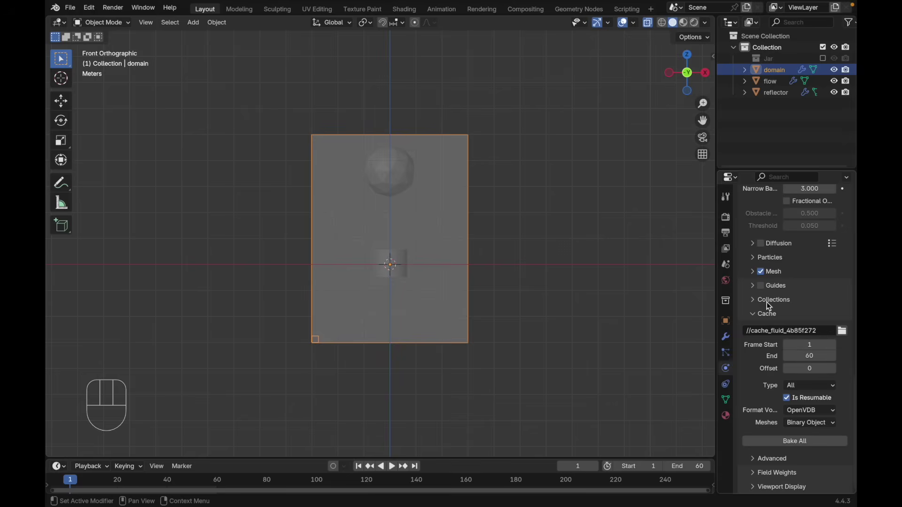
key(super+s)
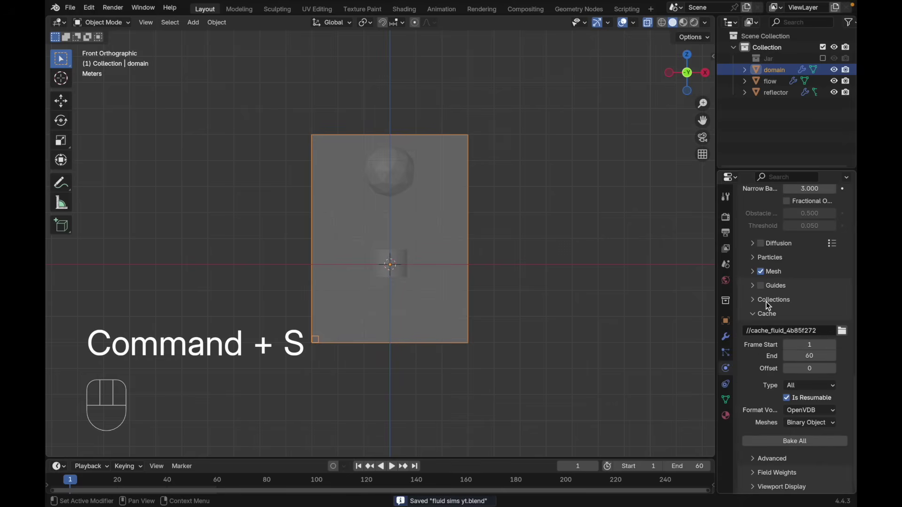
Bake All the liquid simulation, play it back, and return to frame 1
drag(756, 443, 635, 298)
key(space)
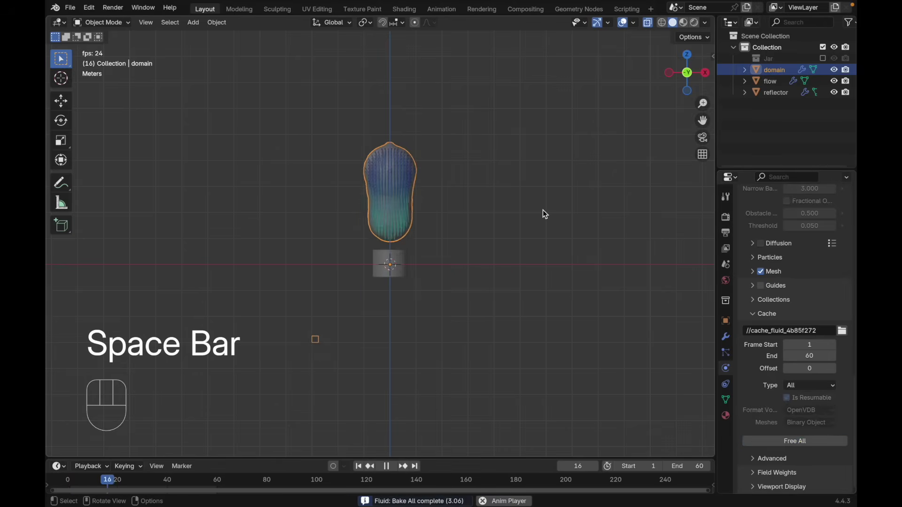
key(space)
key(shift+Left)
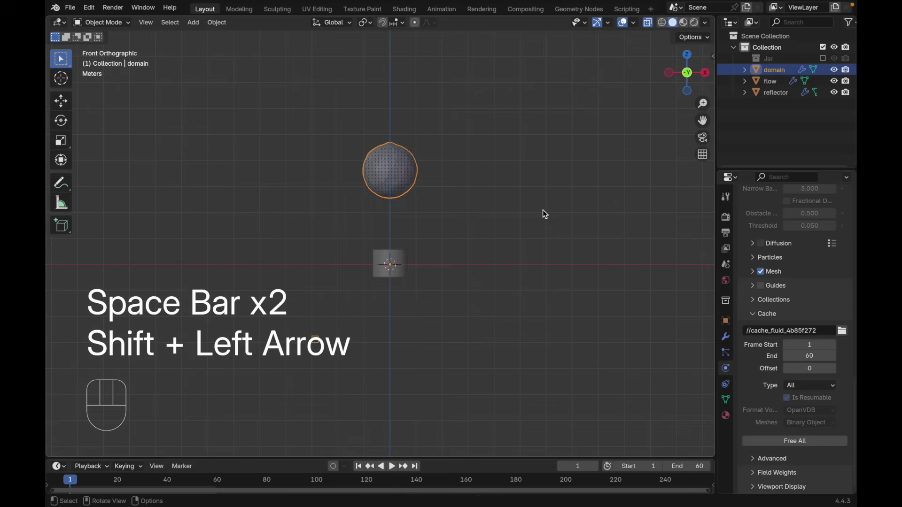
Free the baked data and scale the flow icosphere down to about 0.35
click(784, 443)
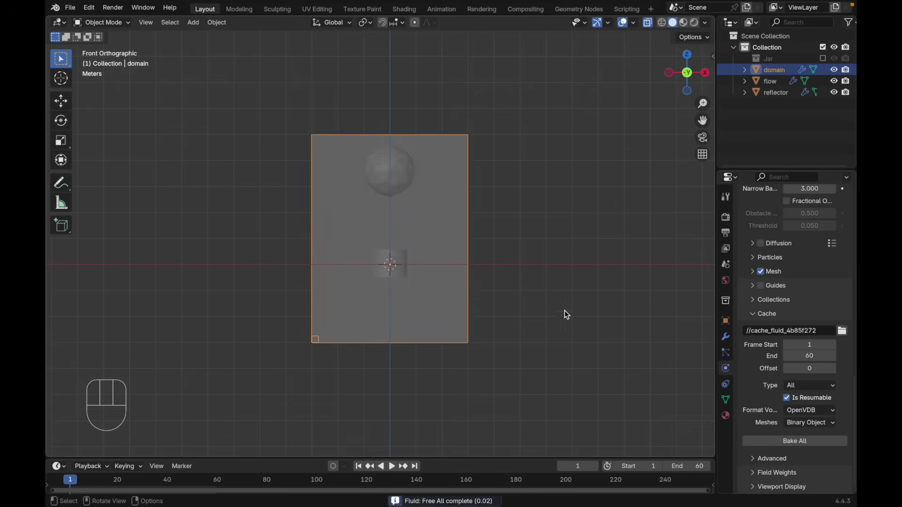
click(557, 305)
click(432, 215)
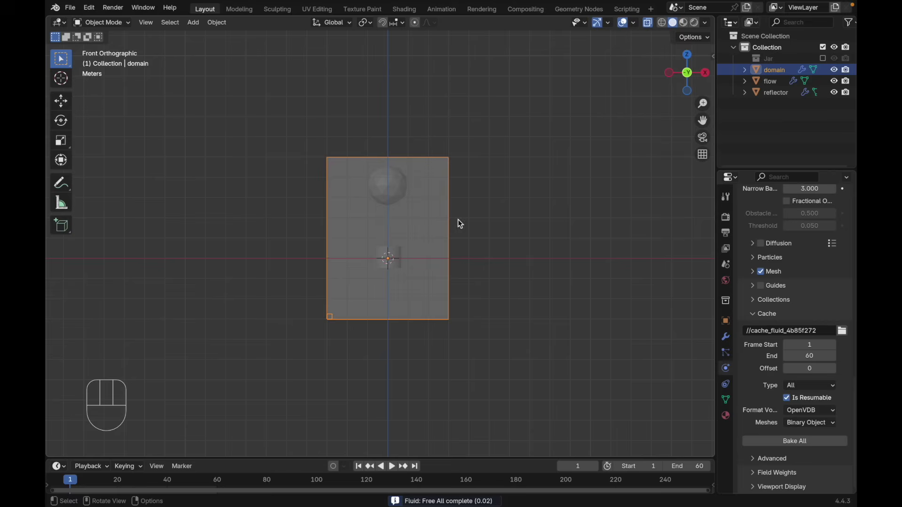
key(s)
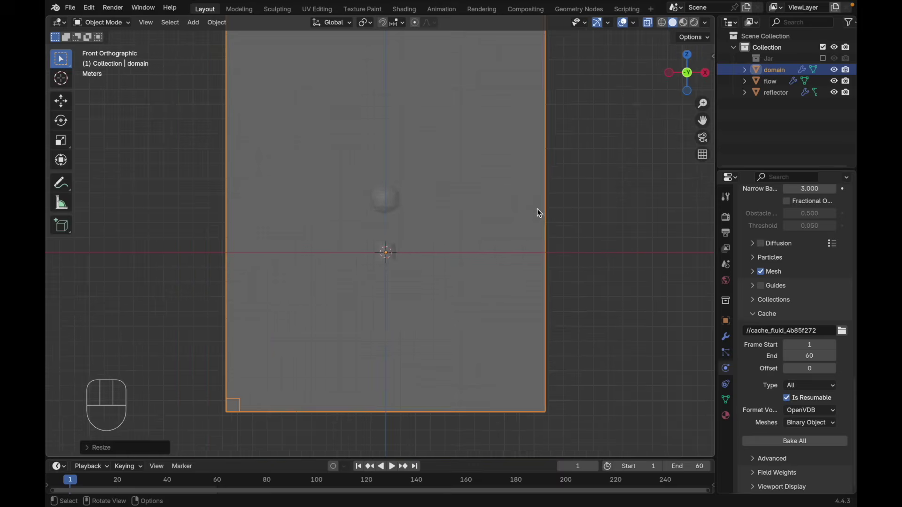
Run a trial bake and playback, free the cache again, and select the domain
drag(779, 446, 544, 267)
key(space)
key(space)
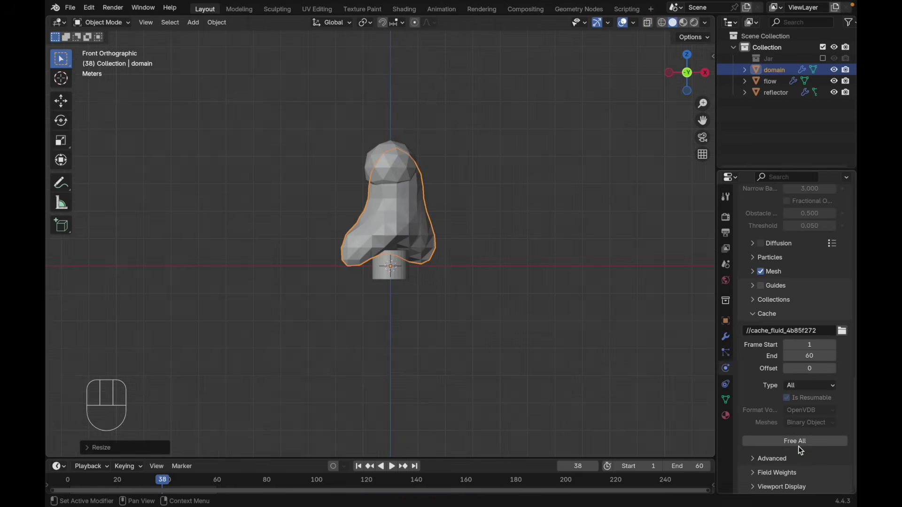
click(796, 445)
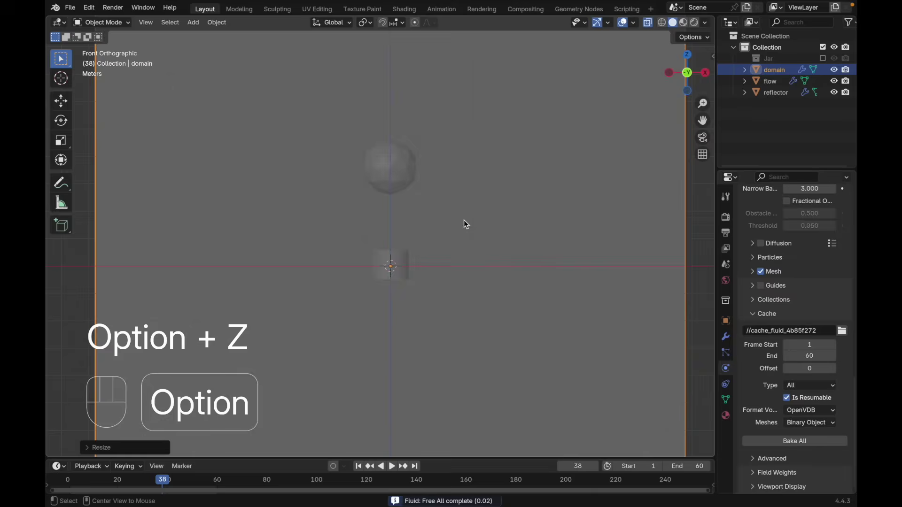
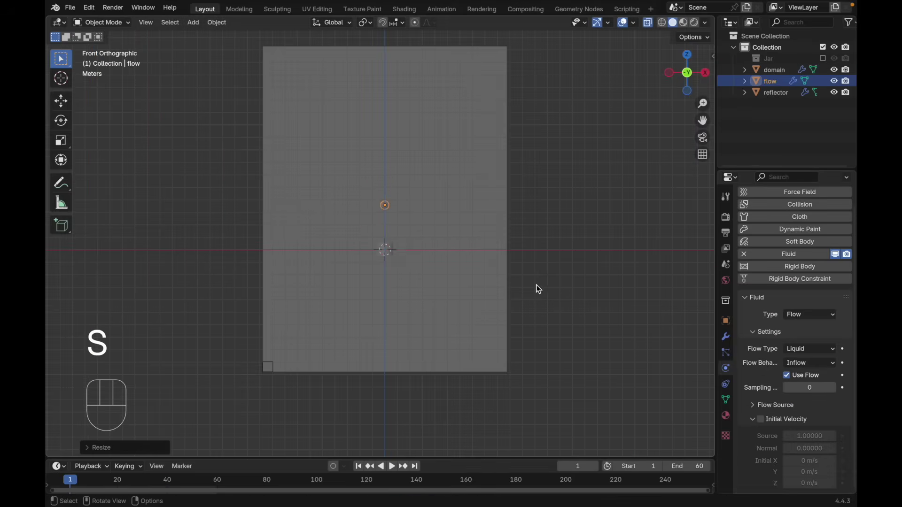
click(504, 287)
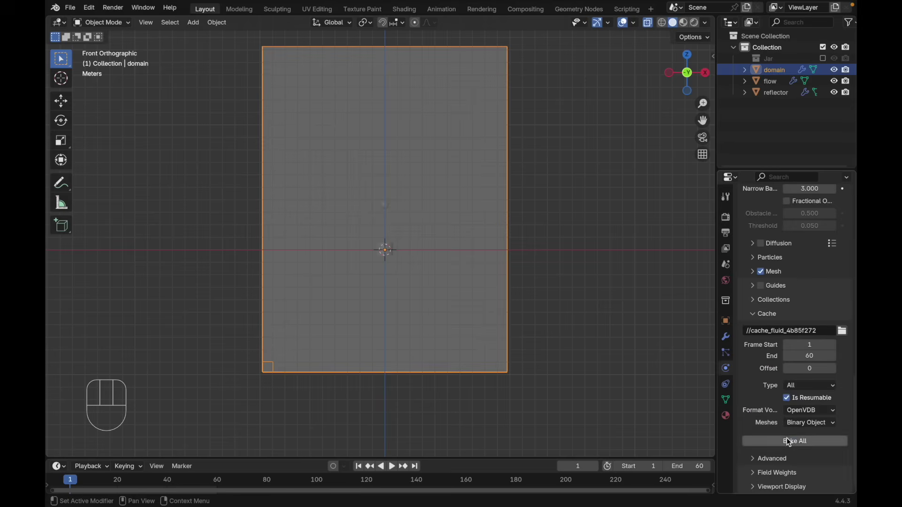
Bake All over frames 1-60 with the smaller flow sphere and play back the result
drag(784, 443, 559, 265)
key(space)
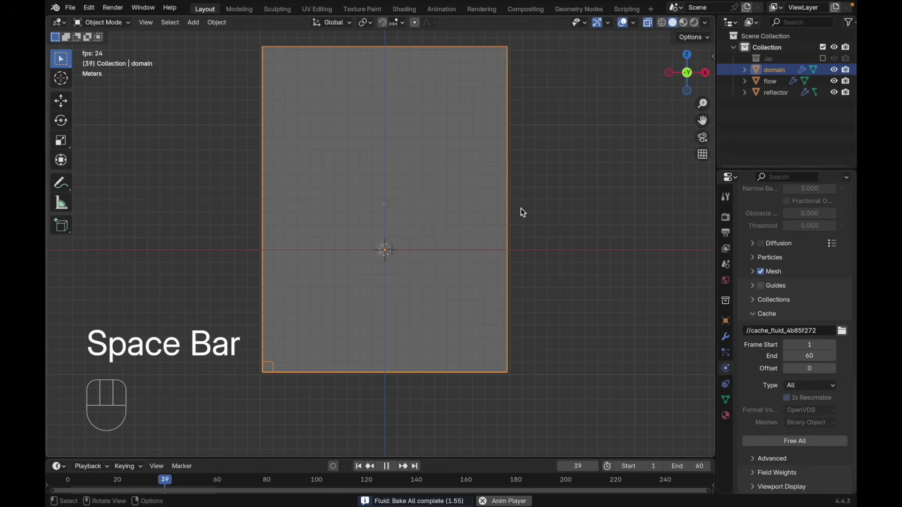
key(space)
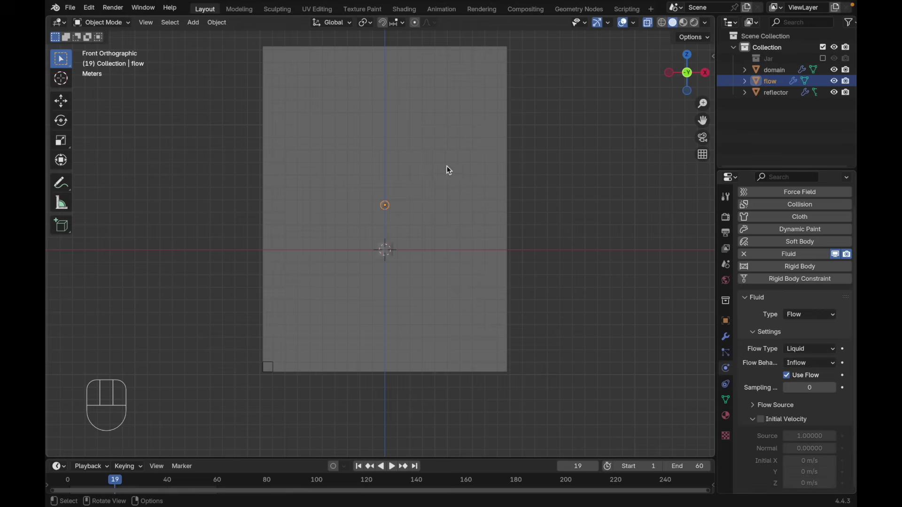
Free the domain's bake and adjust its Resolution Divisions value
click(486, 170)
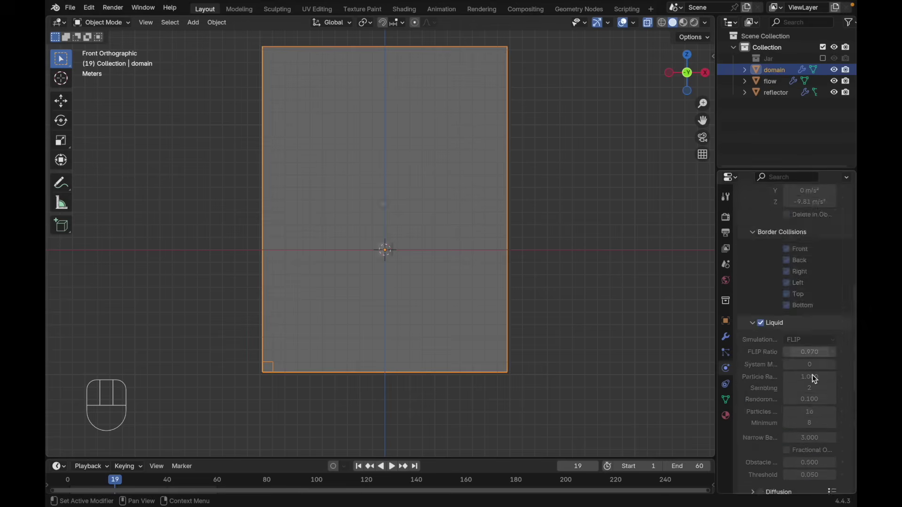
click(784, 446)
drag(808, 381, 799, 358)
key(KP_0)
click(803, 387)
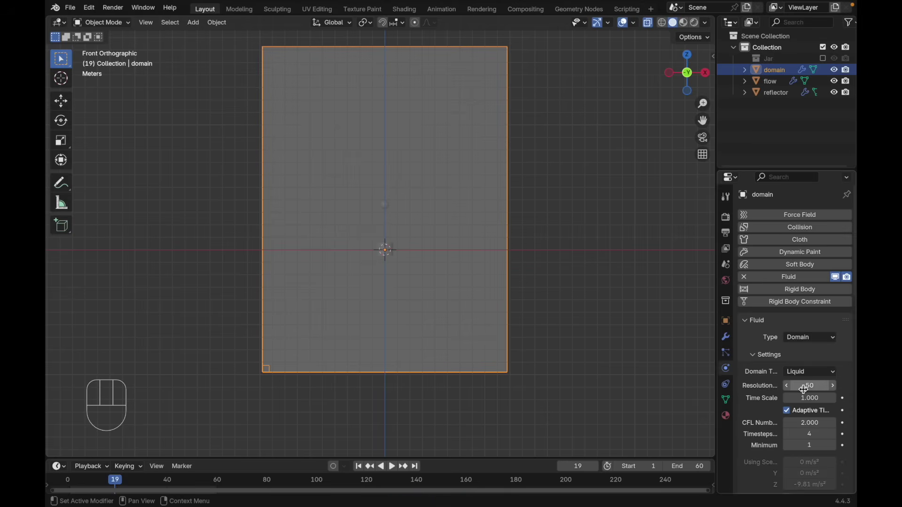
click(804, 386)
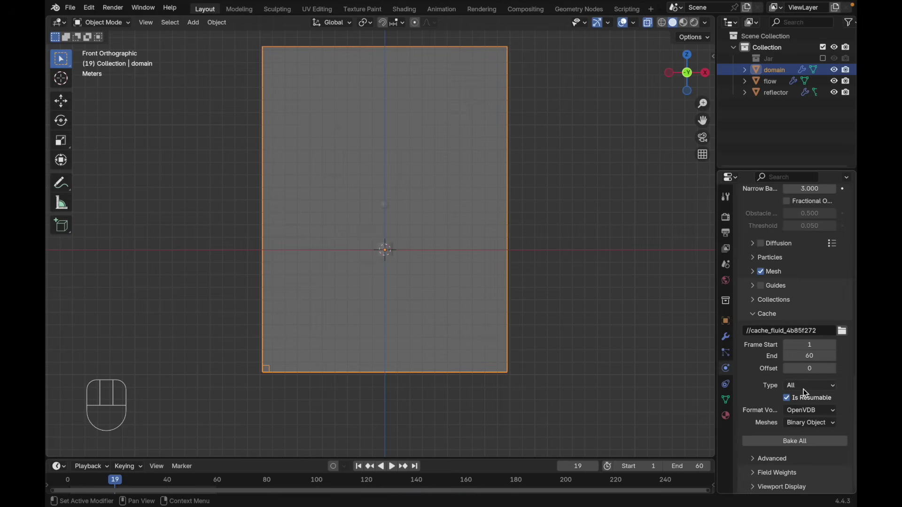
Start a bake, discard it, and raise the domain resolution to about 100
drag(784, 442, 807, 395)
key(space)
key(space)
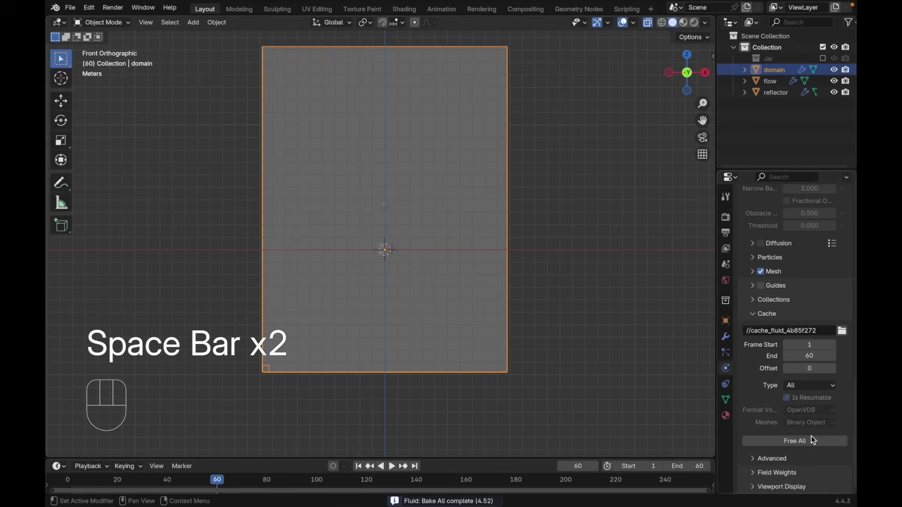
click(810, 443)
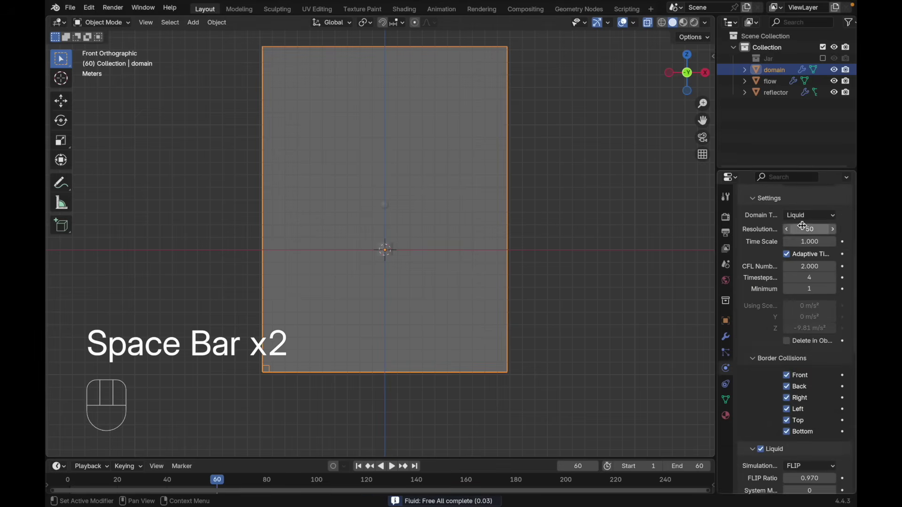
click(803, 224)
key(KP_0)
Bake the simulation at the higher resolution and play it back from frame 1
click(768, 438)
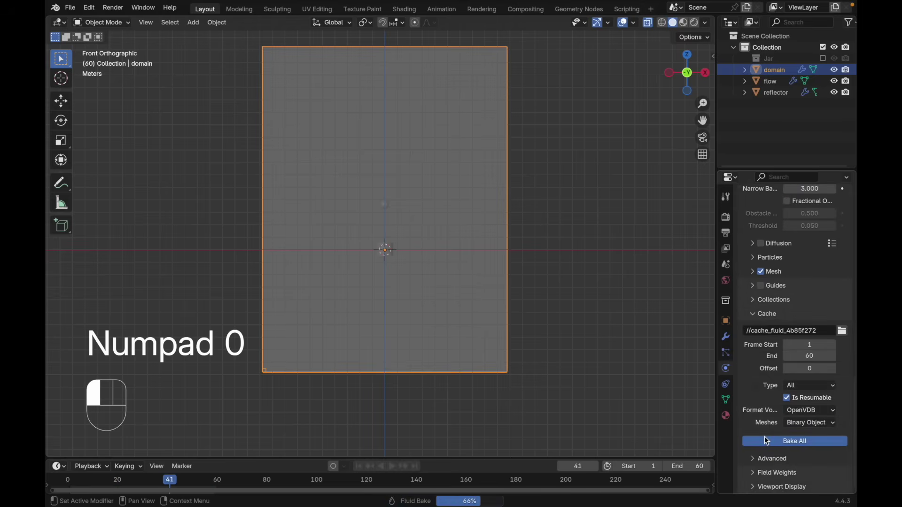
key(shift+Left)
key(space)
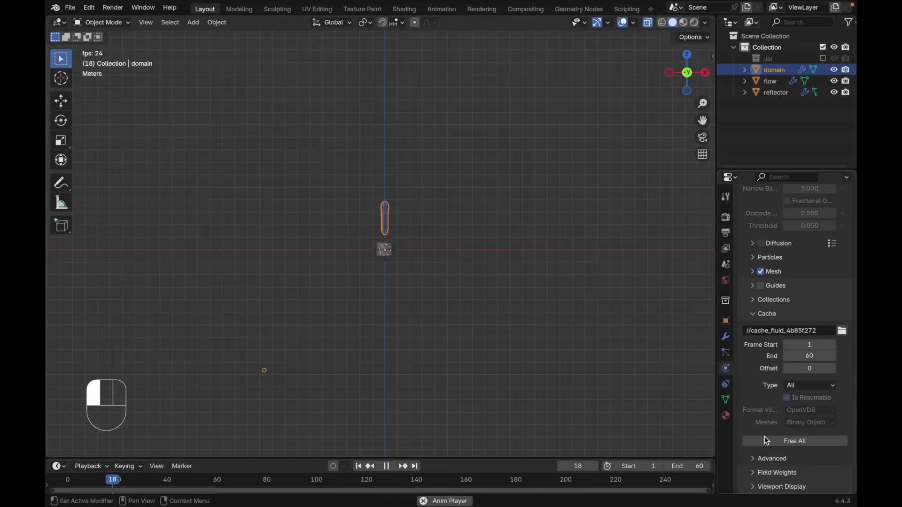
key(space)
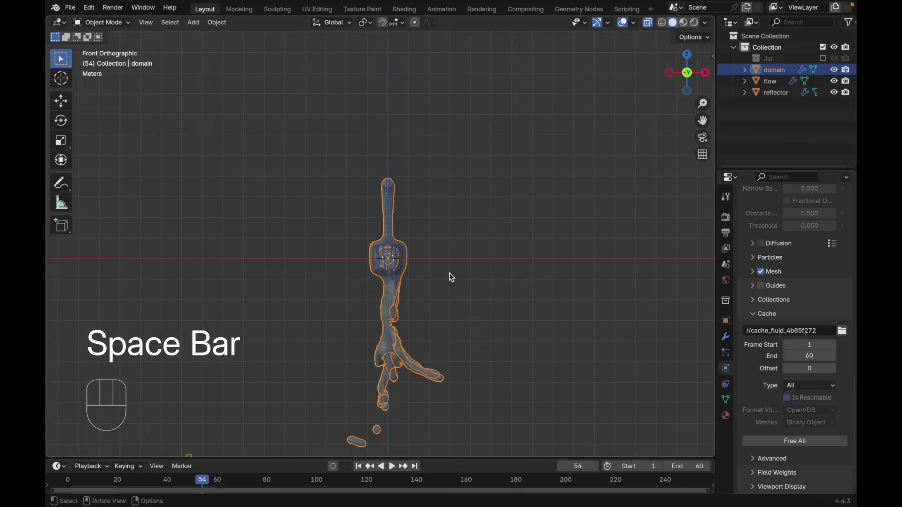
Orbit to inspect the falling liquid, return to Front view, and play again
key(alt+z)
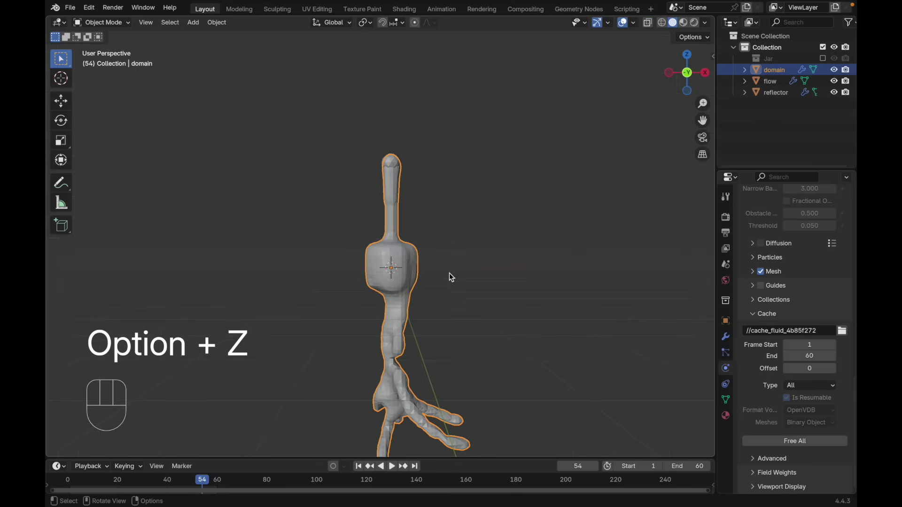
key(`)
key(shift+Left)
key(space)
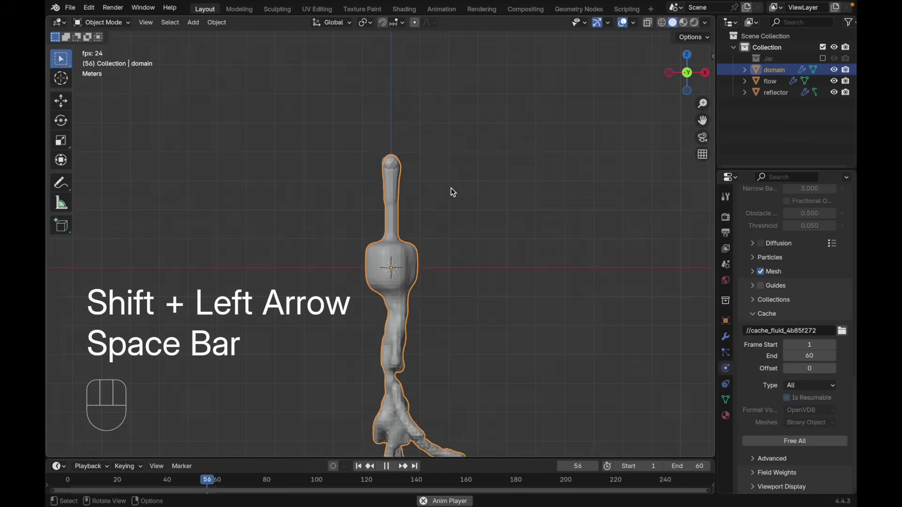
Free the baked cache, then shrink the domain box and the liquid emitter sphere
key(space)
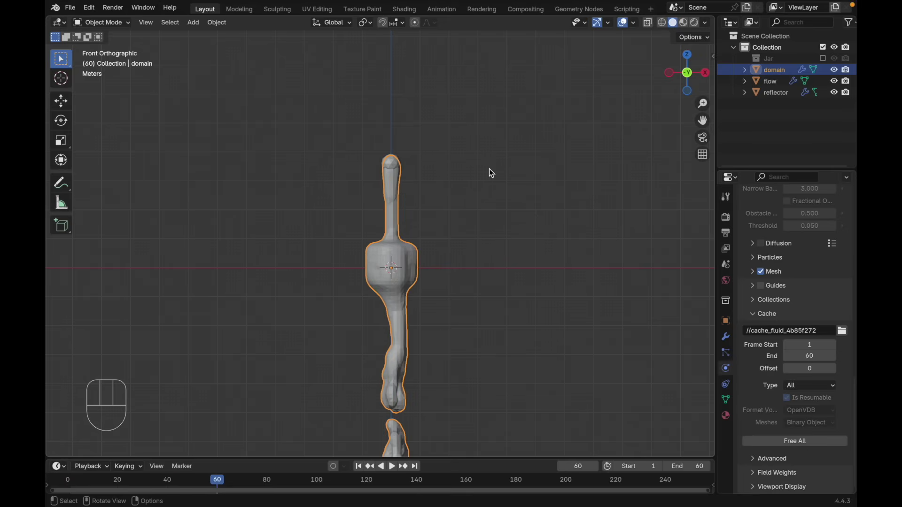
click(774, 448)
key(shift+z)
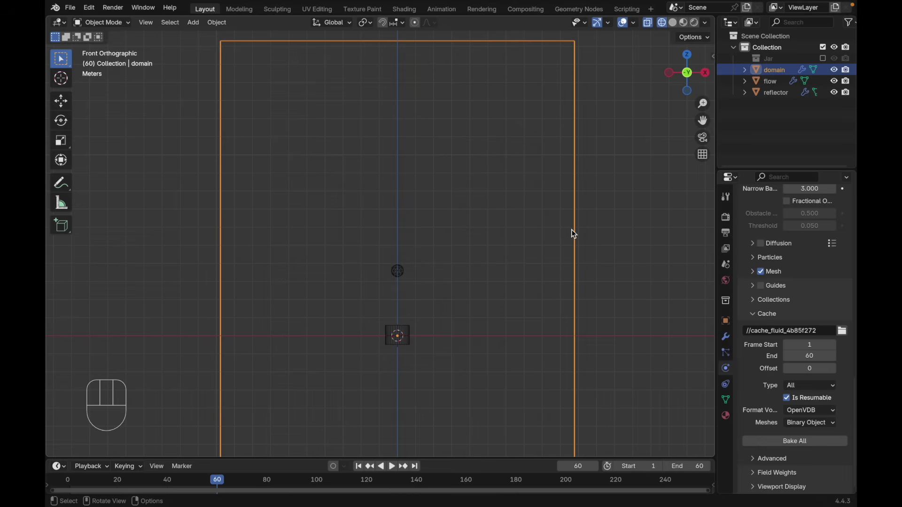
key(alt+s)
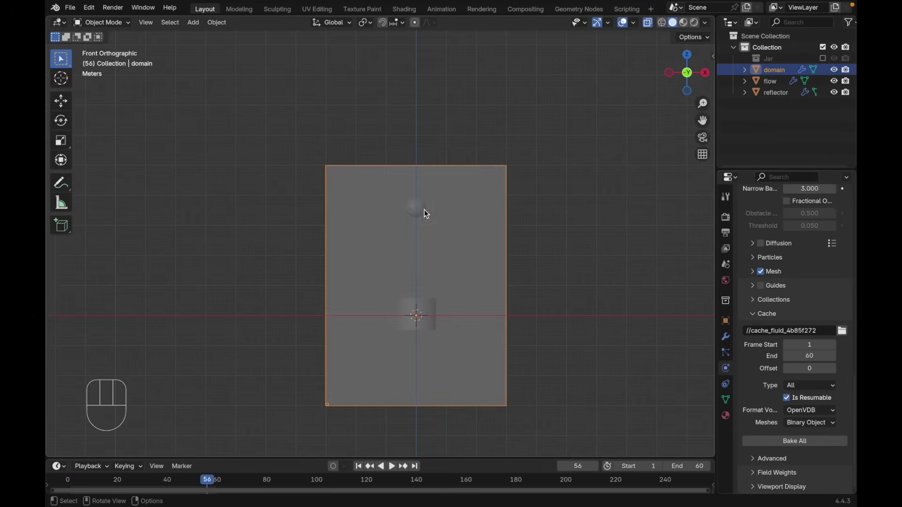
key(s)
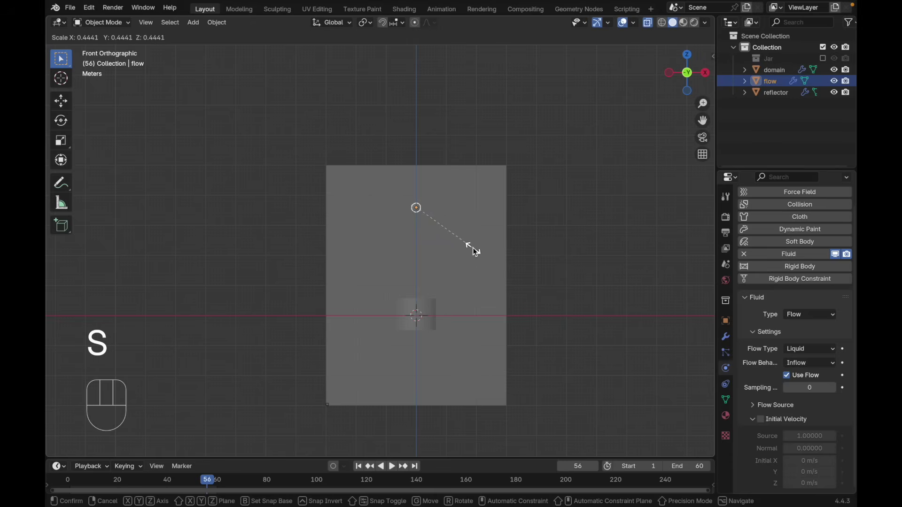
click(465, 210)
Tilt the reflector and duplicate it into copies reflector.001 to .003 as obstacles
key(r)
key(Escape)
key(r)
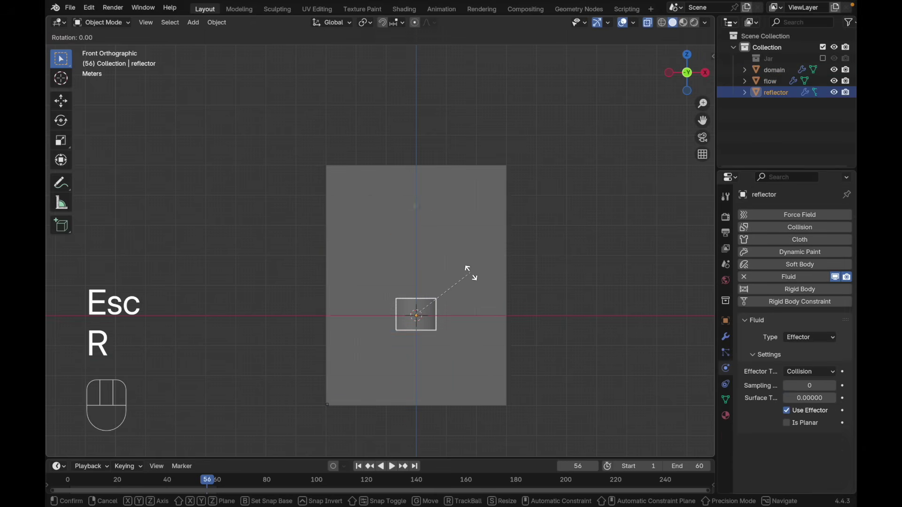
key(z)
key(g)
key(x)
key(shift+h)
key(g)
key(Escape)
Rotate and move the reflector copies along X and Z into their tilted positions
key(r)
key(x)
key(g)
key(z)
key(g)
key(x)
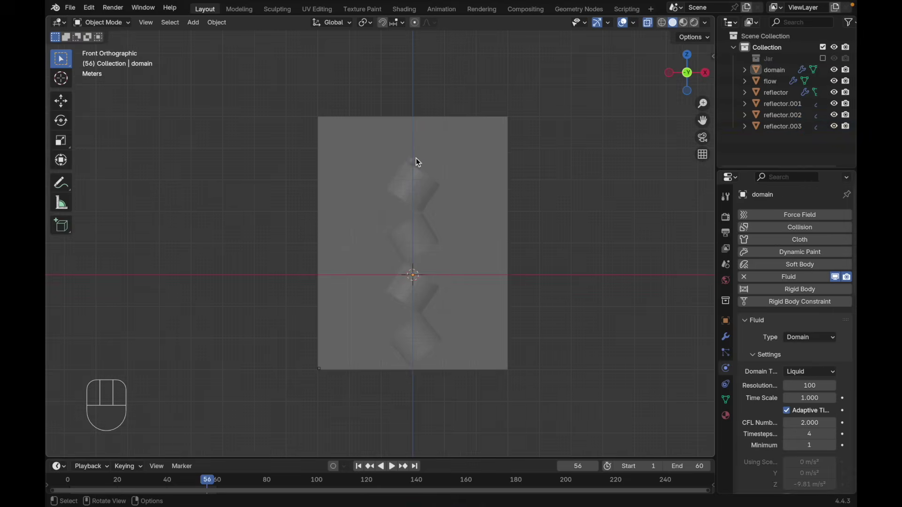
click(417, 161)
key(Escape)
key(g)
key(z)
key(g)
key(z)
Check the domain's resolution and cache end, Bake All, and rewind to frame 1
click(436, 155)
click(487, 181)
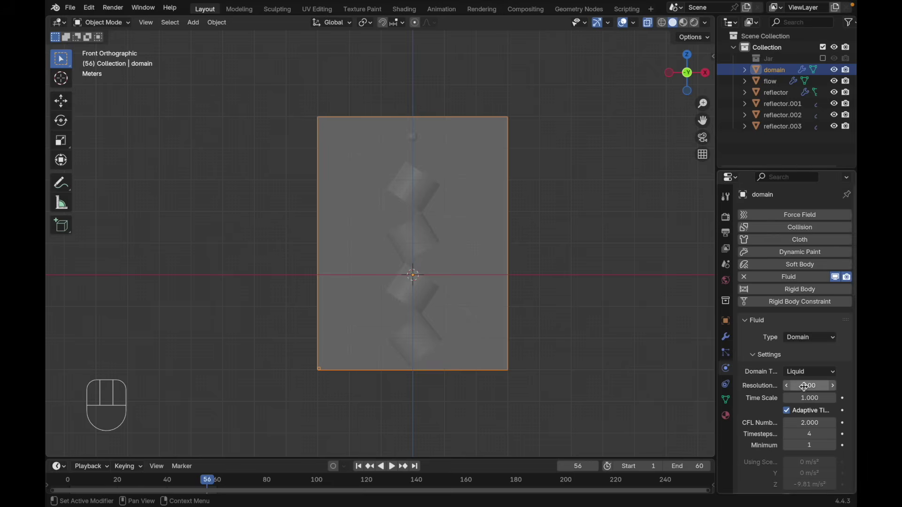
click(804, 384)
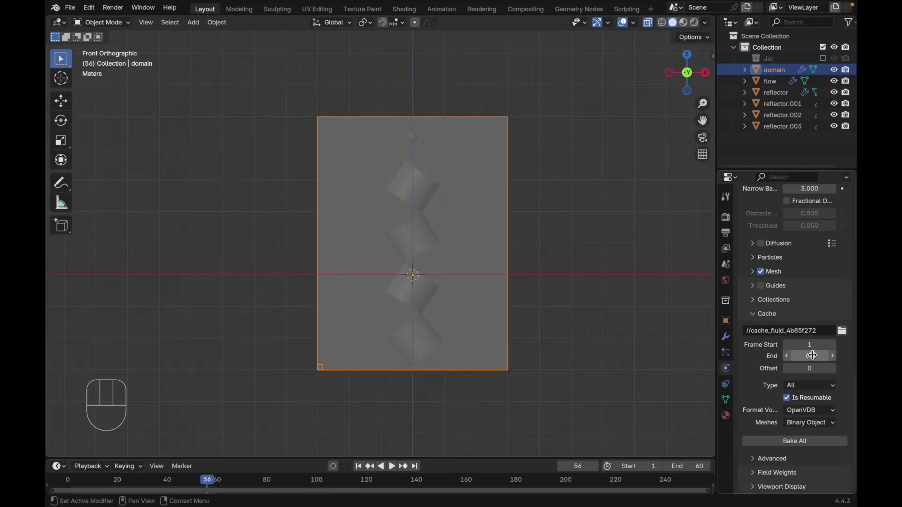
click(791, 439)
key(space)
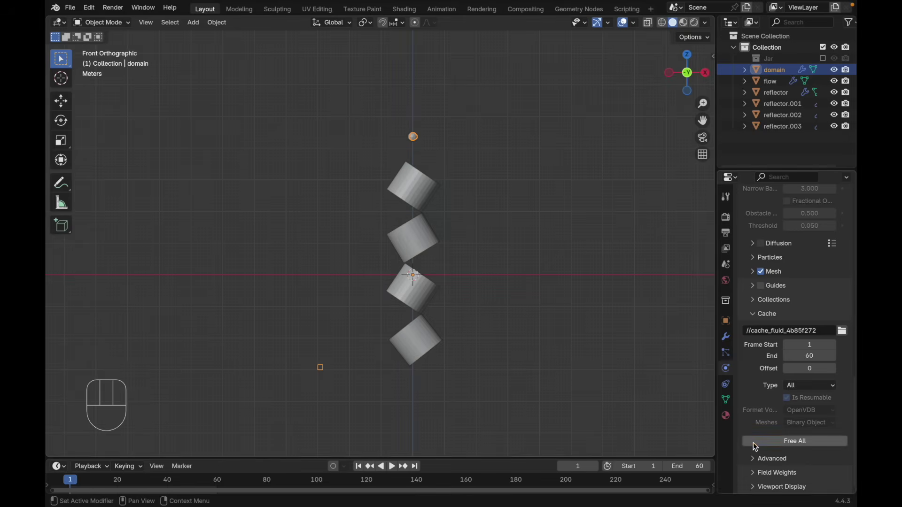
Free the previous bake and enable Diffusion with base 2 and exponent 1
click(757, 444)
key(alt+z)
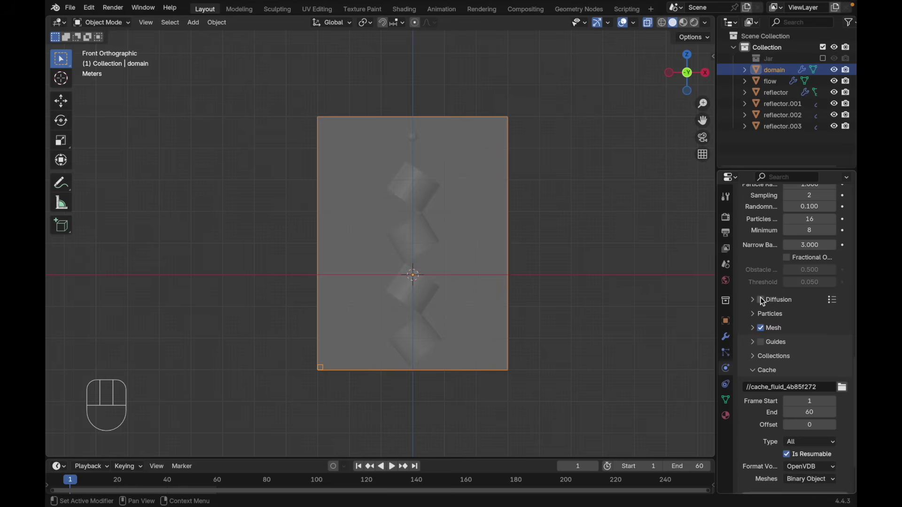
click(761, 302)
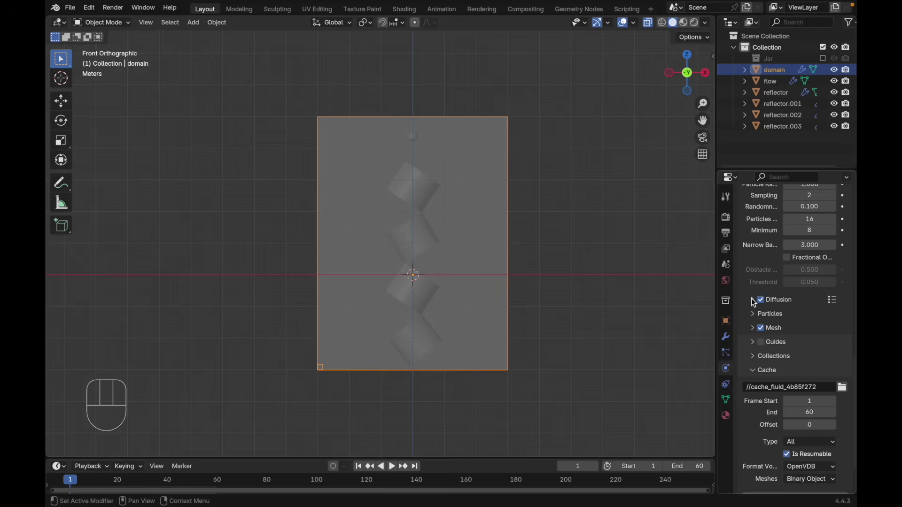
click(752, 301)
click(827, 279)
drag(831, 285, 846, 309)
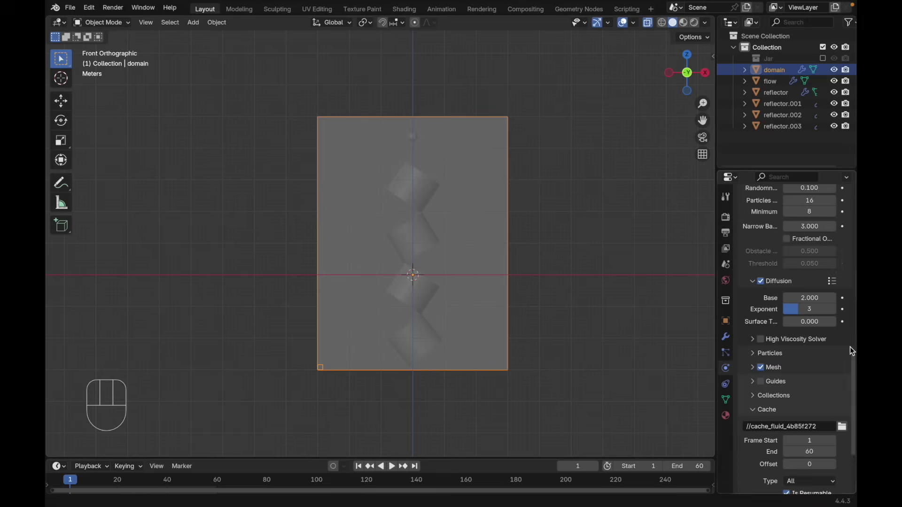
drag(794, 305, 804, 310)
Enable the High Viscosity Solver at strength 0.005 and save the file
click(759, 342)
click(753, 341)
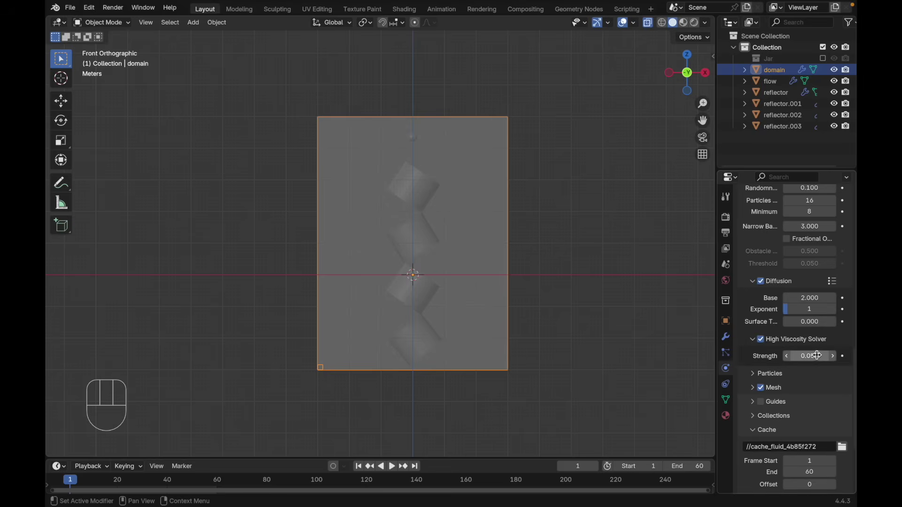
drag(816, 353, 771, 310)
key(super+s)
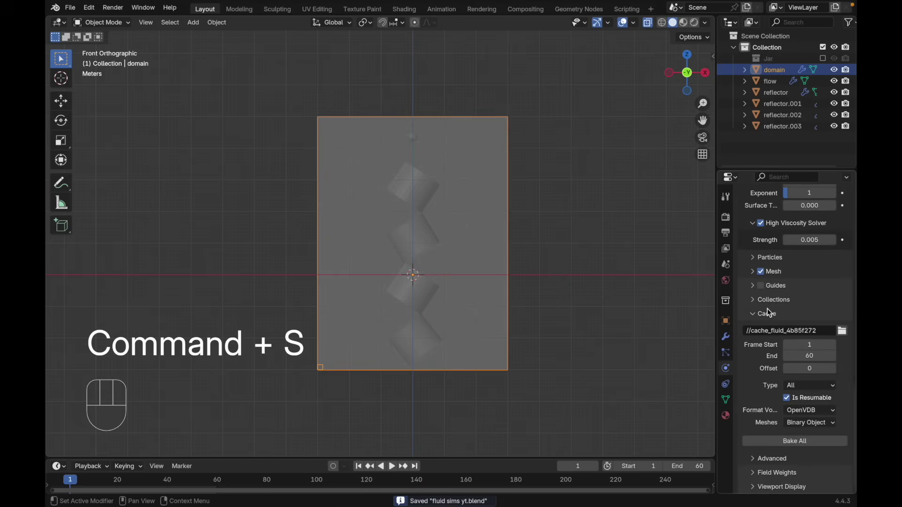
drag(785, 448, 461, 153)
key(space)
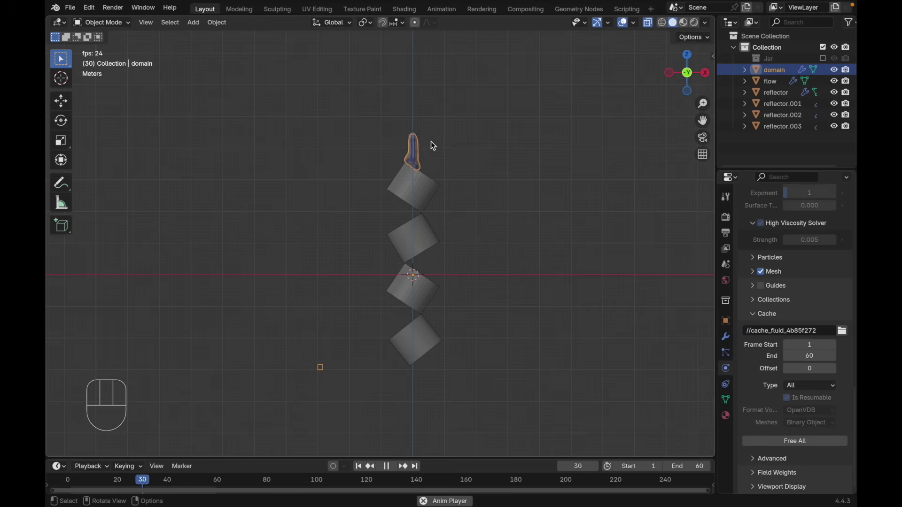
key(shift+z)
key(shift+z)
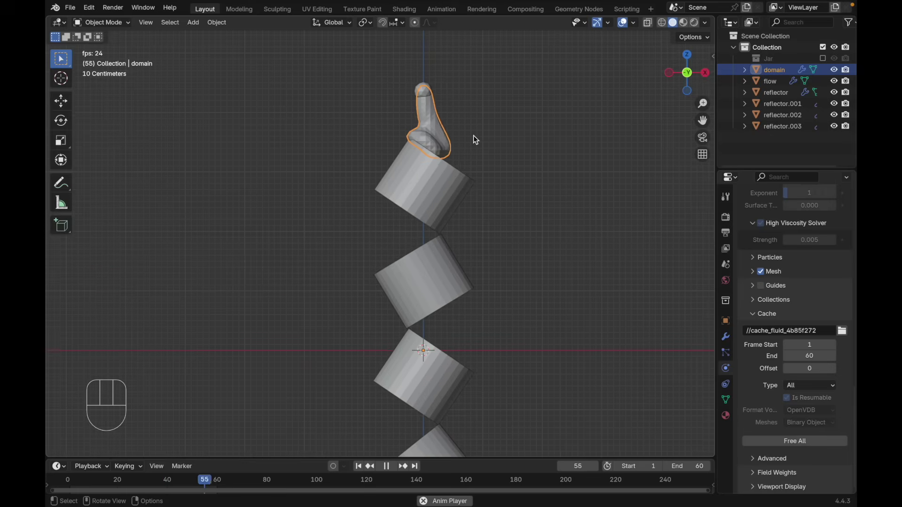
key(space)
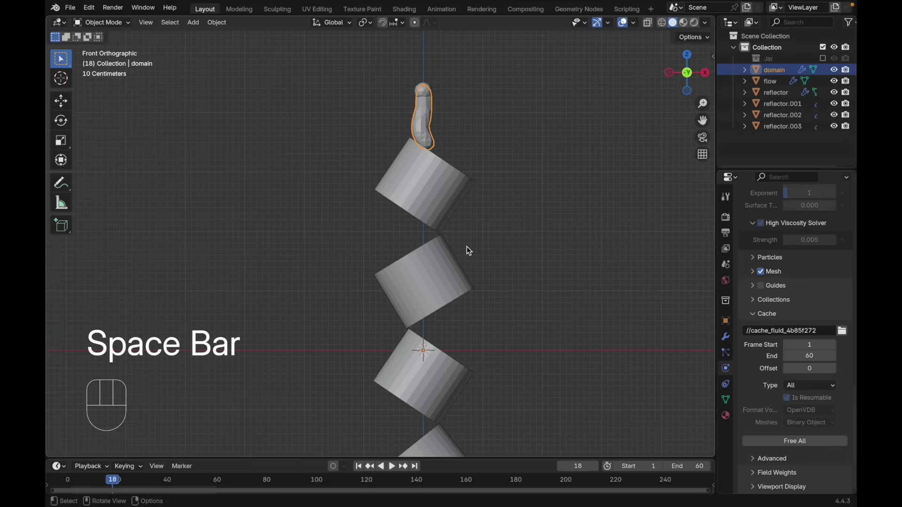
right_click(425, 118)
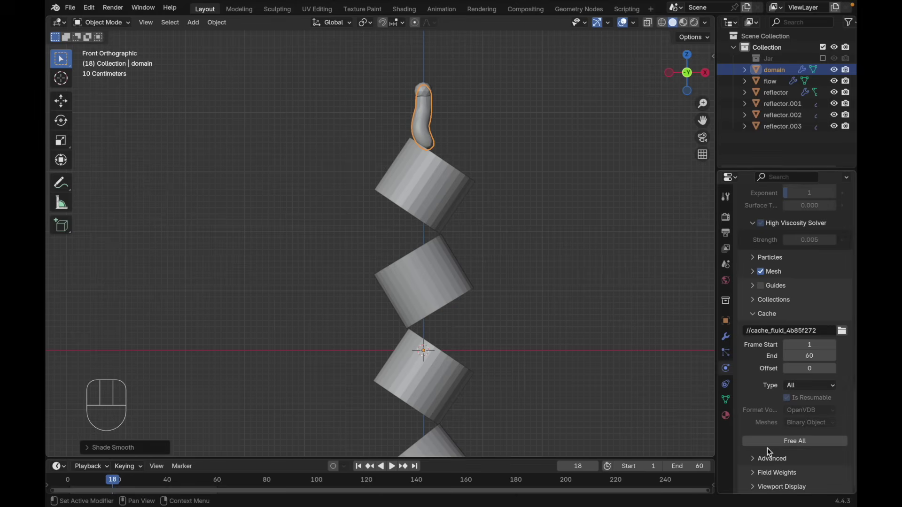
Free the cache, set Cache End and scene End to frame 250, and Bake All
drag(759, 444, 764, 402)
click(800, 358)
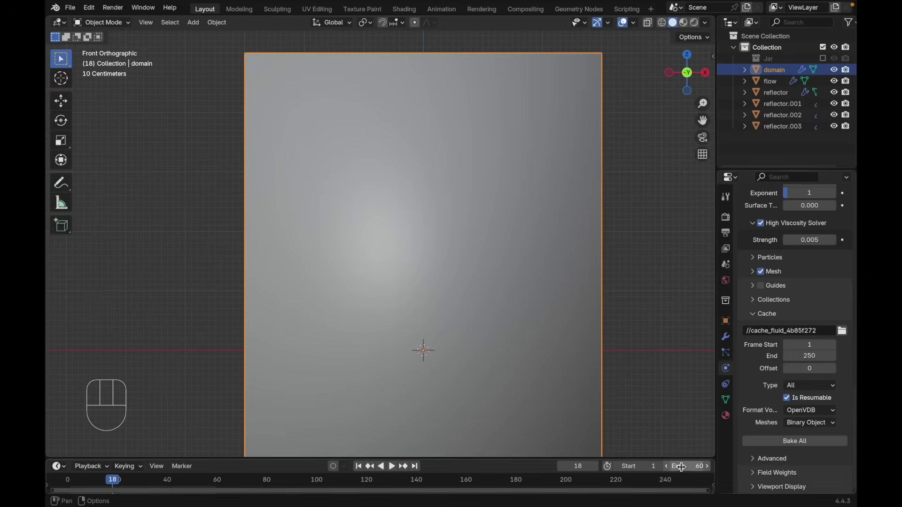
click(680, 464)
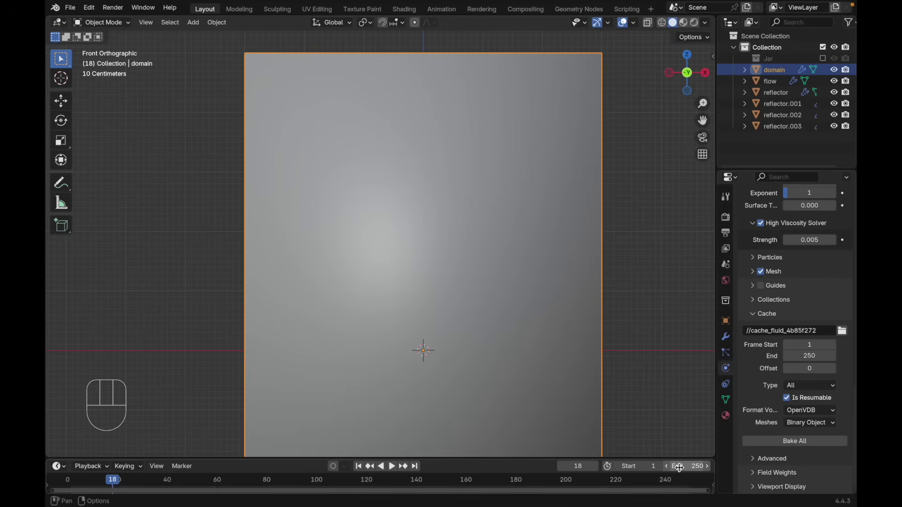
click(573, 114)
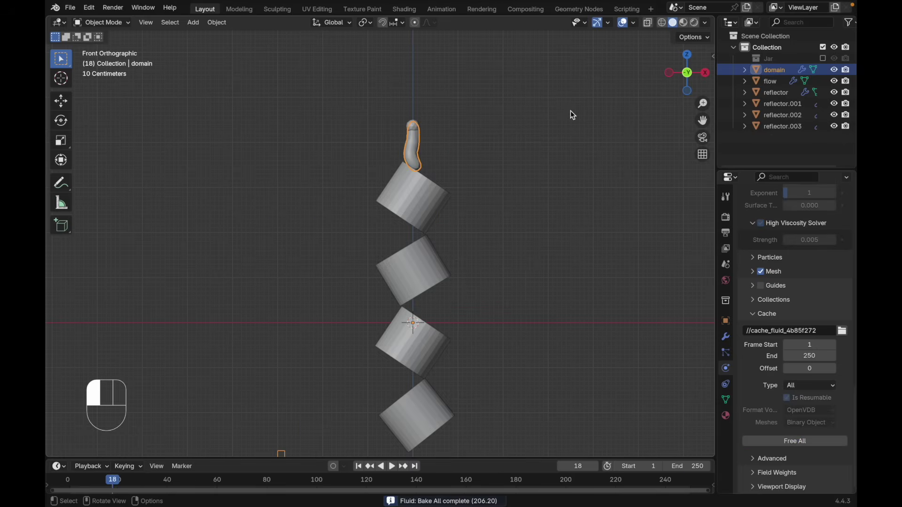
Play back the longer flow, save, and export the domain's liquid as Alembic for frames 1-250
key(shift+Left)
key(space)
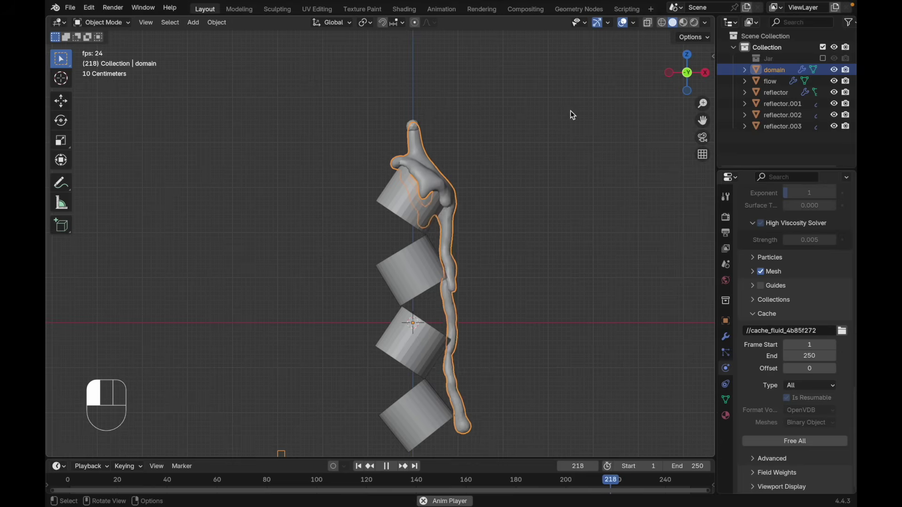
key(super+s)
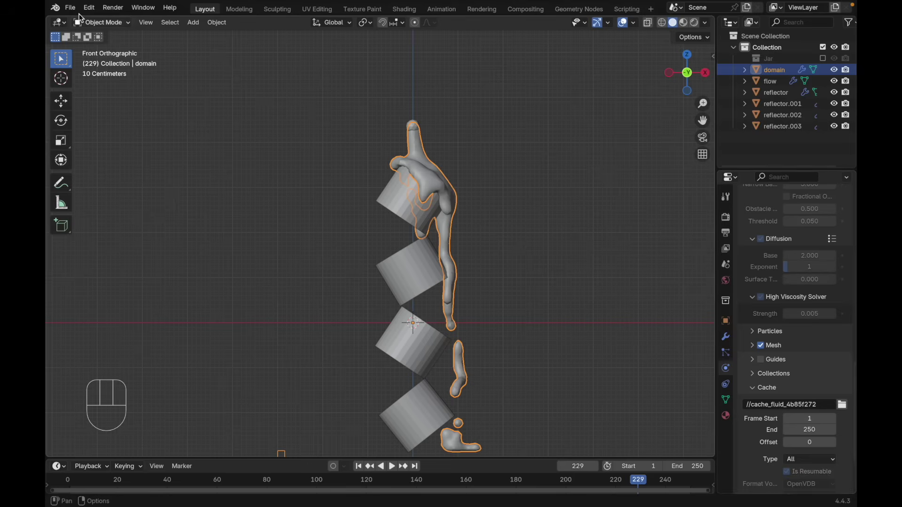
drag(76, 13, 254, 188)
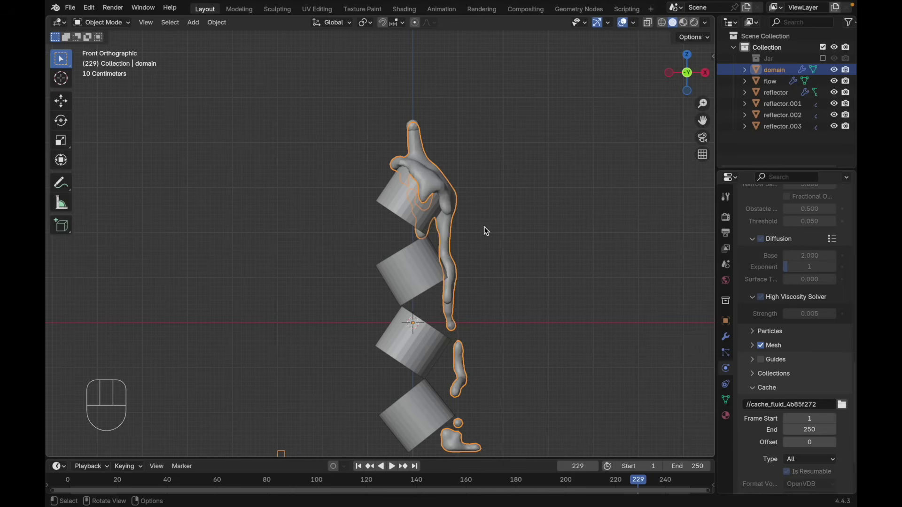
Hide the domain and import liquid 1.abc as domain.001/.002 meshes, replaying the flow
key(h)
click(472, 170)
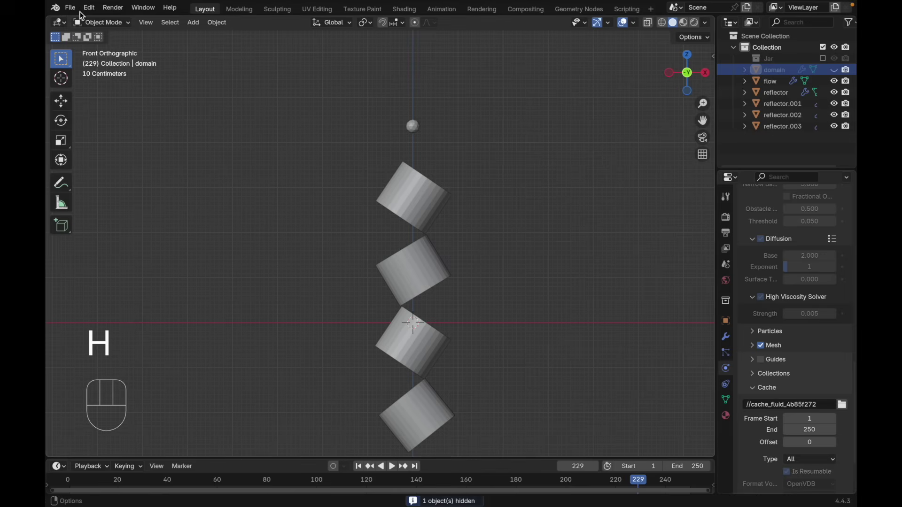
drag(76, 12, 343, 158)
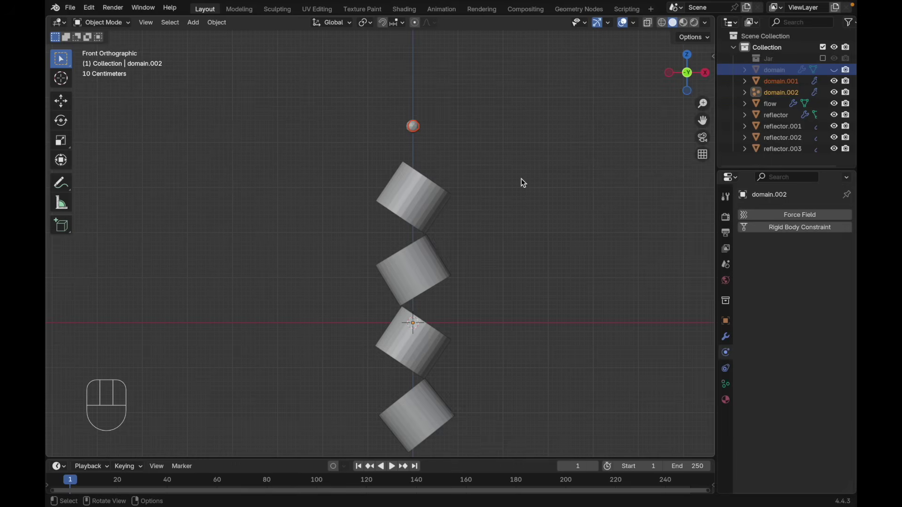
key(space)
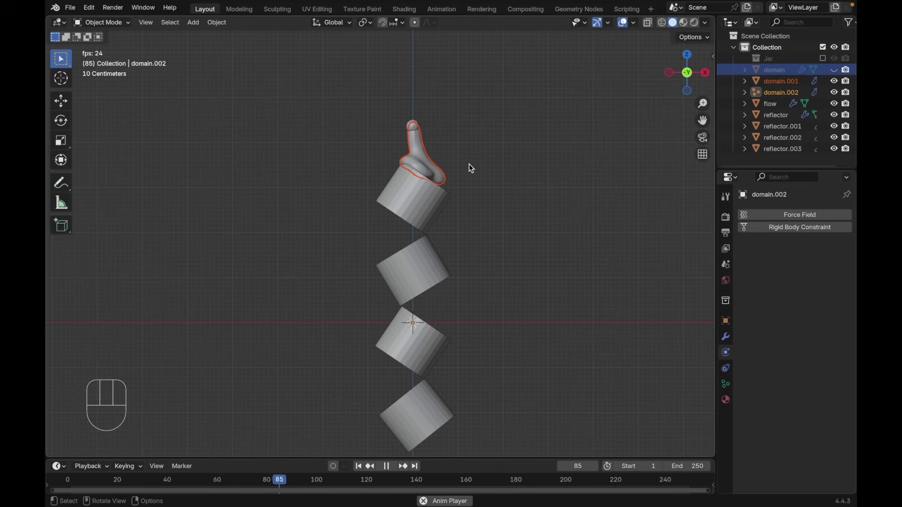
key(space)
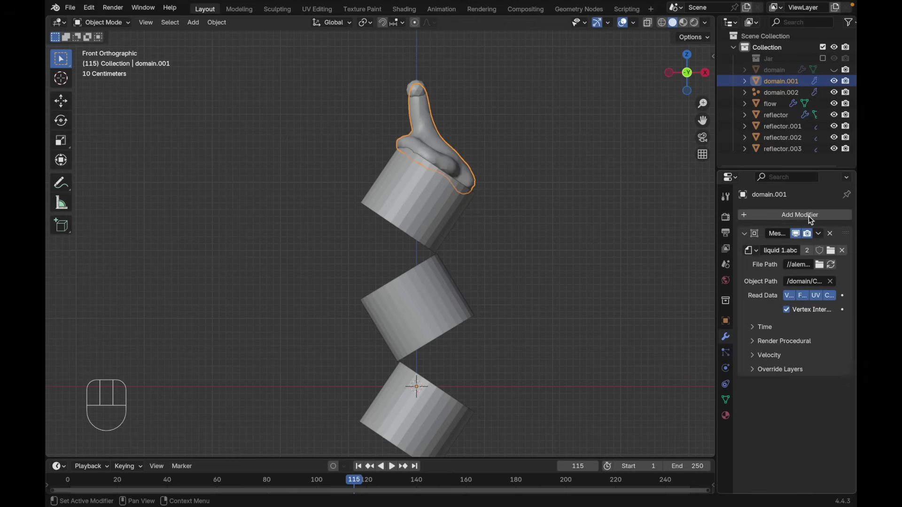
Add a Corrective Smooth modifier with Only Smooth to the imported liquid and preview it
drag(799, 215, 686, 388)
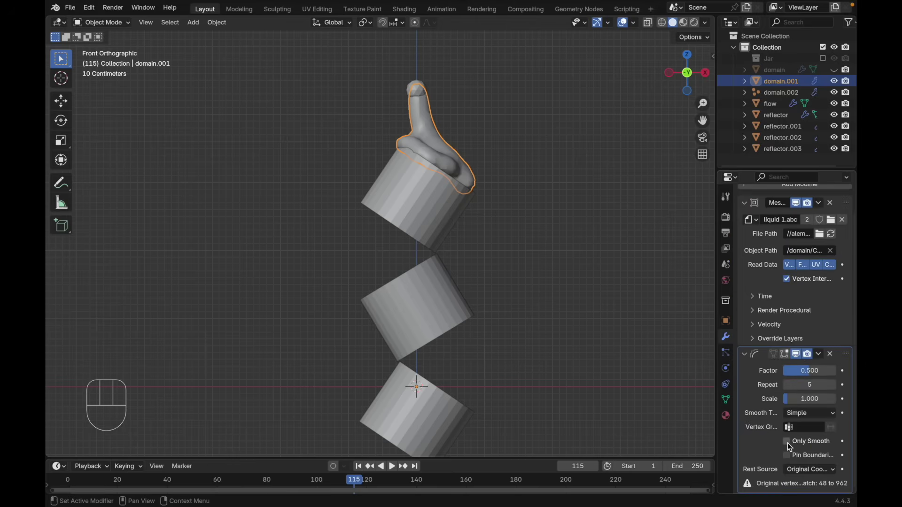
click(790, 446)
key(space)
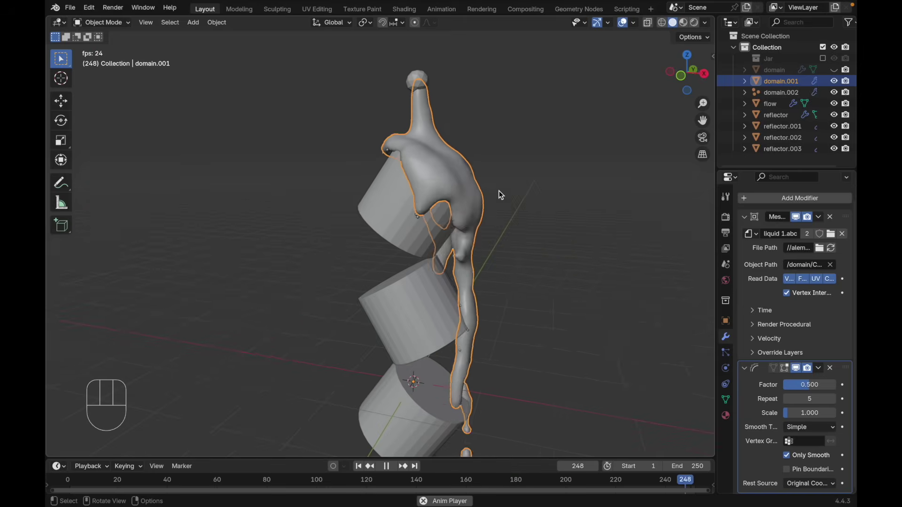
key(space)
Delete the extra domain.002 copy, then unhide and select the original domain
click(769, 97)
key(x)
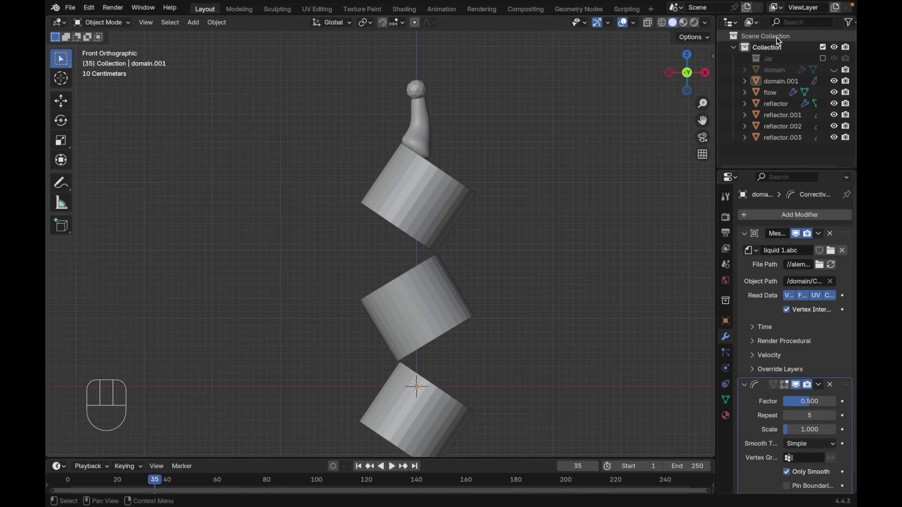
click(837, 71)
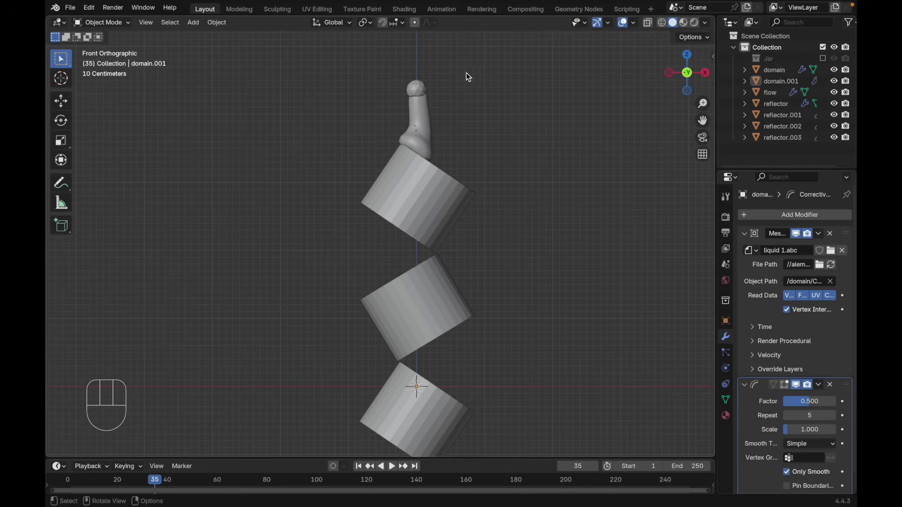
click(764, 69)
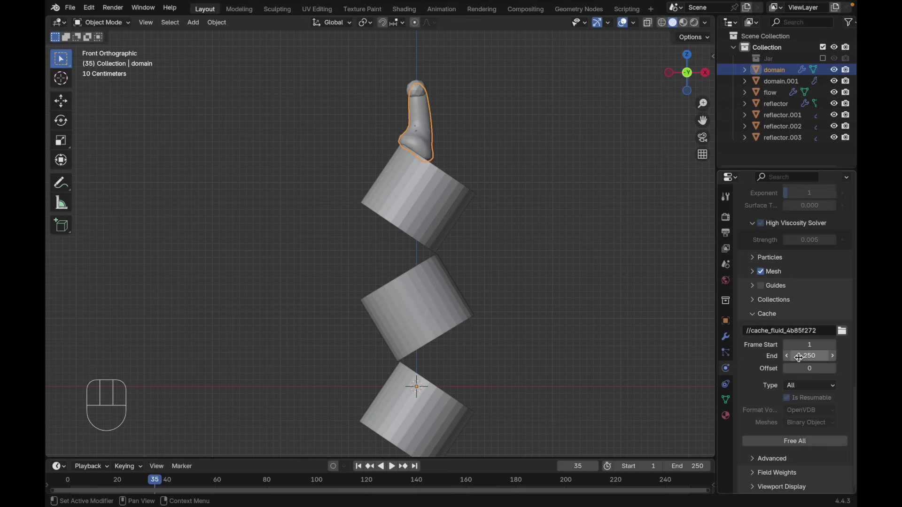
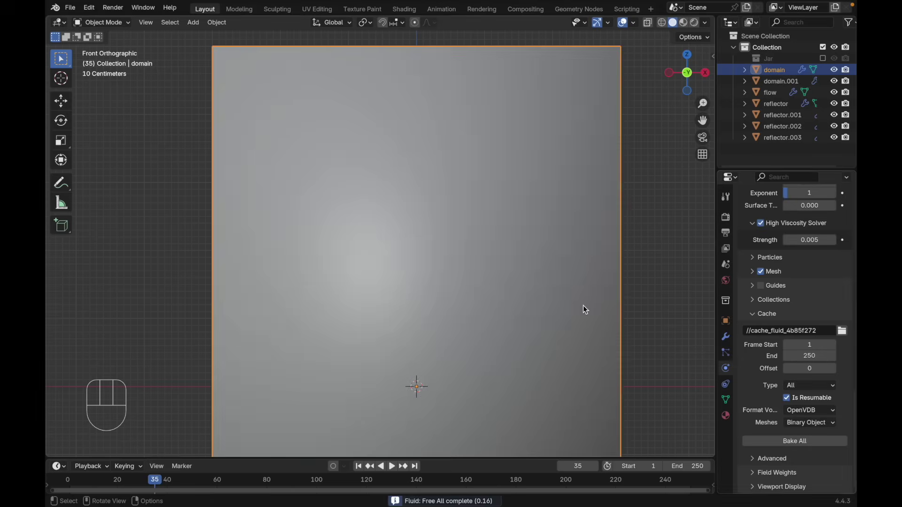
In wireframe view, shift the flow sphere sideways along X over the obstacles
key(shift+z)
key(g)
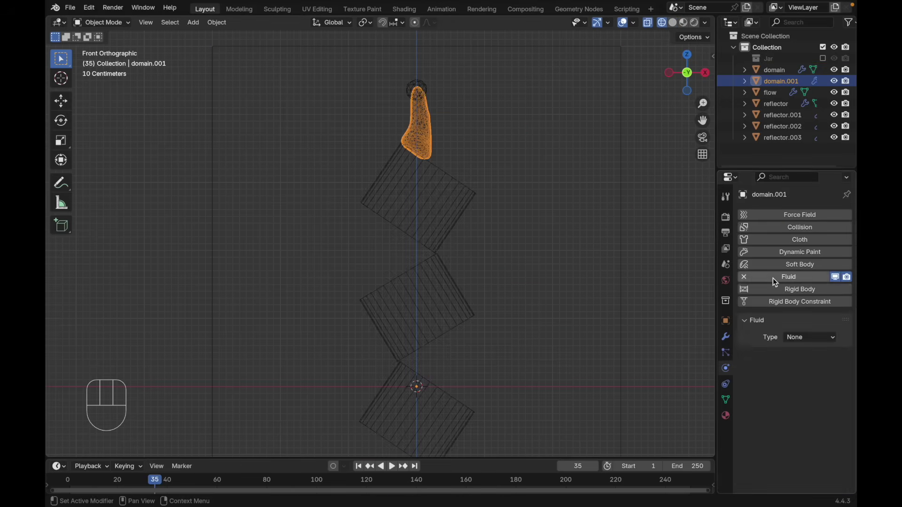
drag(796, 334, 815, 384)
key(shift+z)
key(g)
key(x)
key(Escape)
key(g)
key(Escape)
key(g)
key(x)
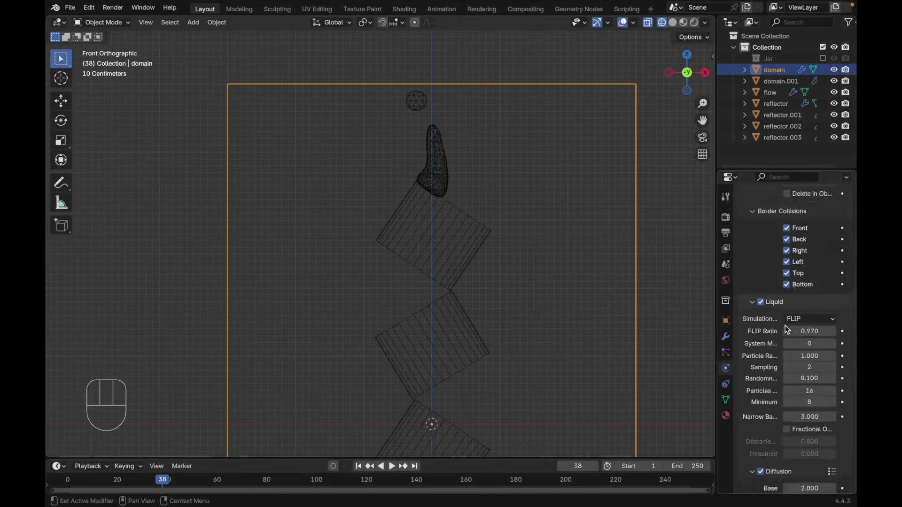
Rebake the domain's liquid cache and return the view to solid shading
drag(783, 445, 406, 160)
key(space)
right_click(407, 159)
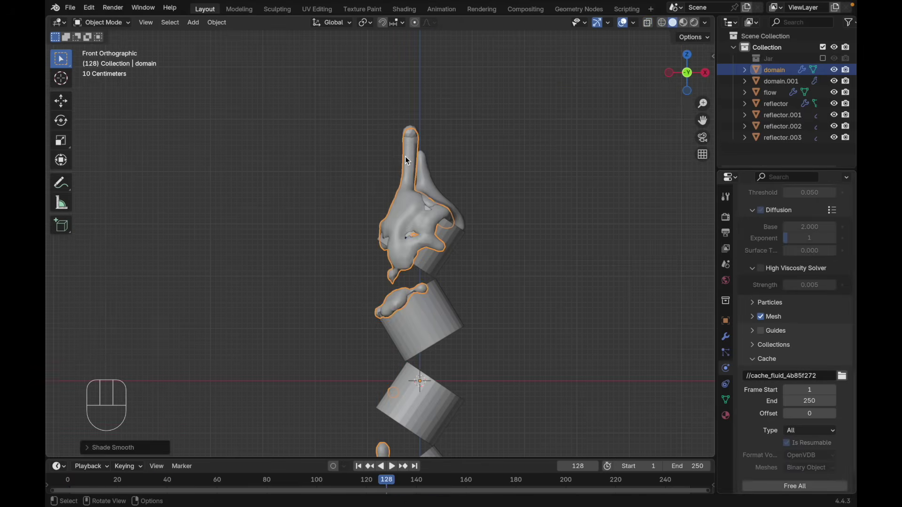
Export the rebaked liquid to Alembic, hide the domain, and Free All its cache
drag(65, 8, 196, 192)
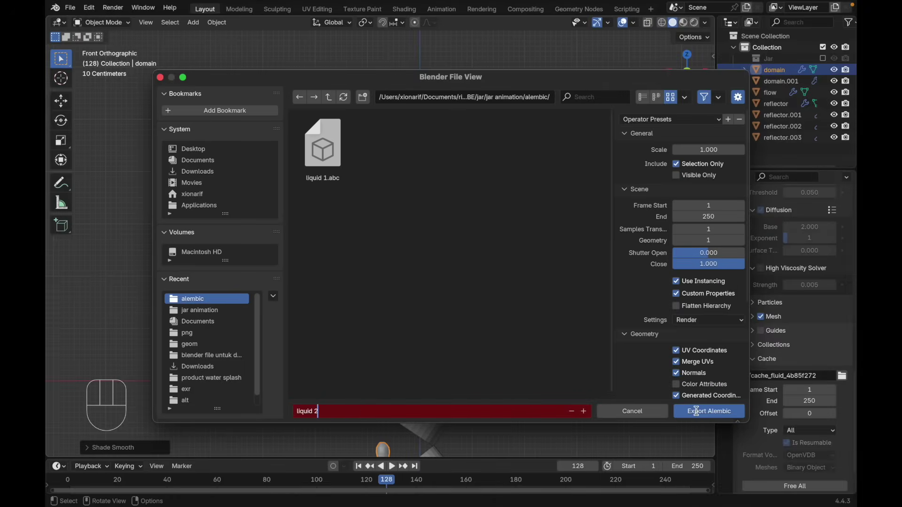
key(h)
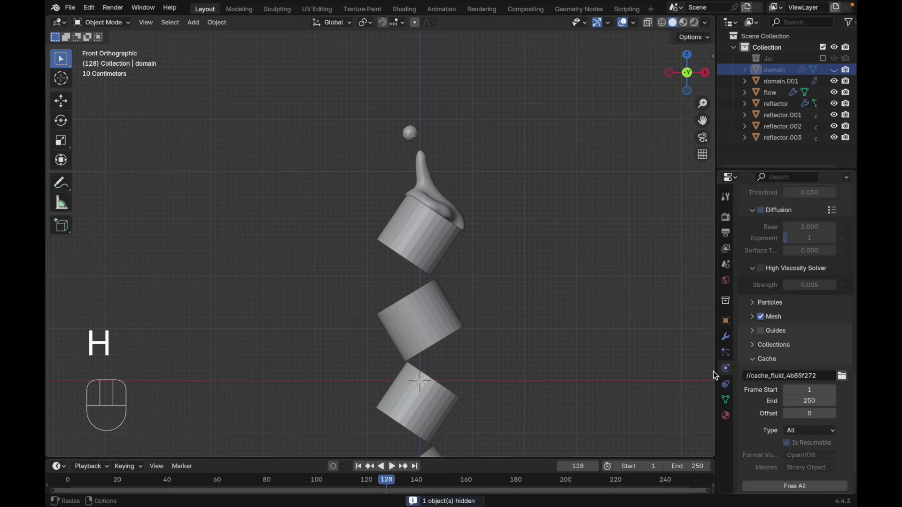
click(768, 487)
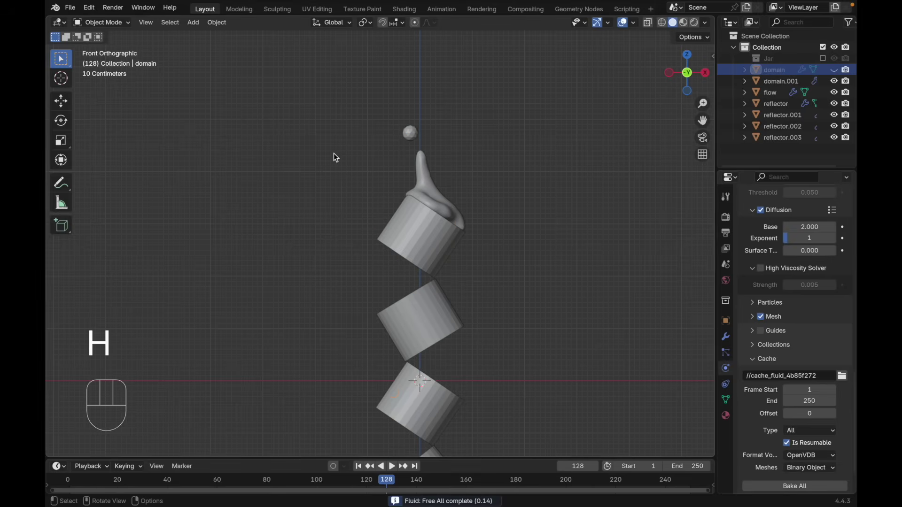
Import the new Alembic, delete one extra copy leaving domain.003, and play it back
drag(74, 10, 246, 181)
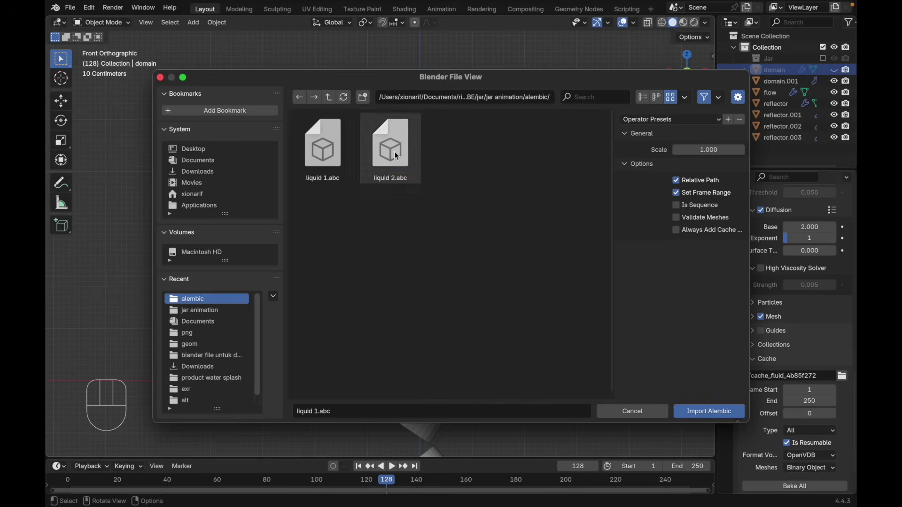
key(space)
key(space)
key(x)
key(space)
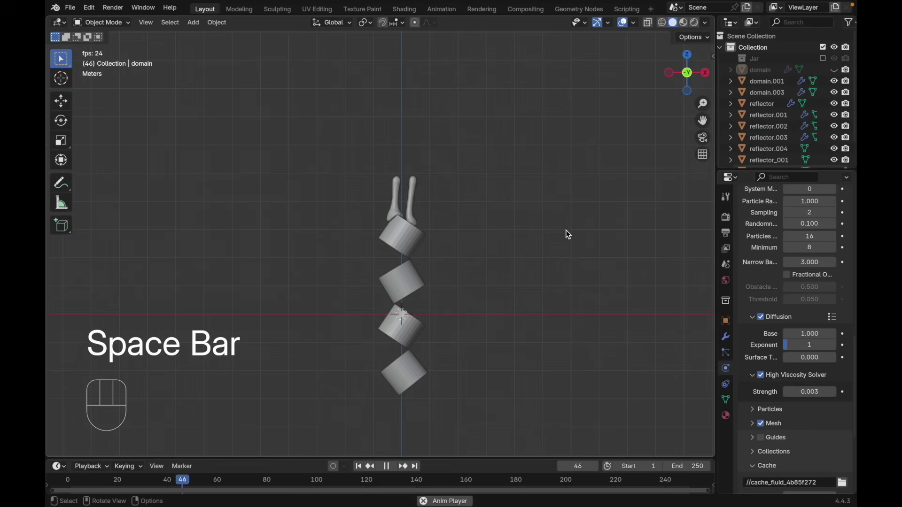
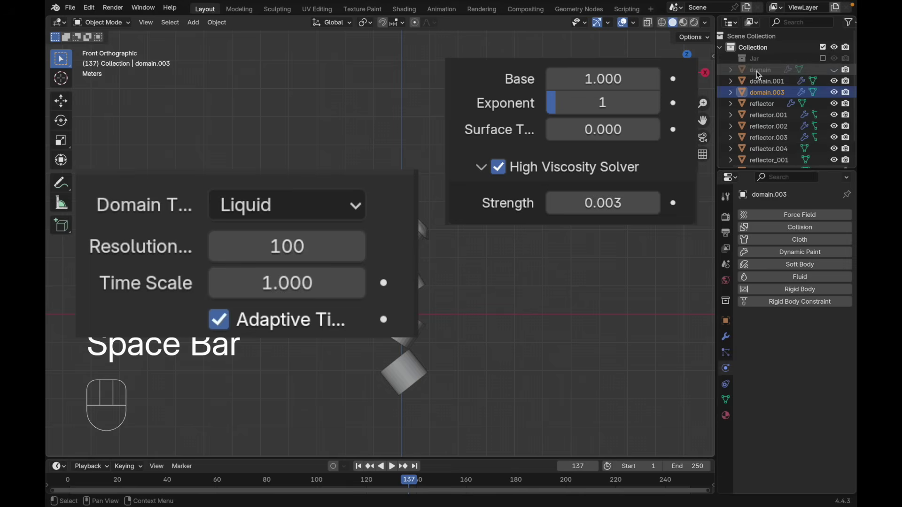
With the Jar collection visible, play the fluid flowing around the day cream jar
click(758, 74)
key(space)
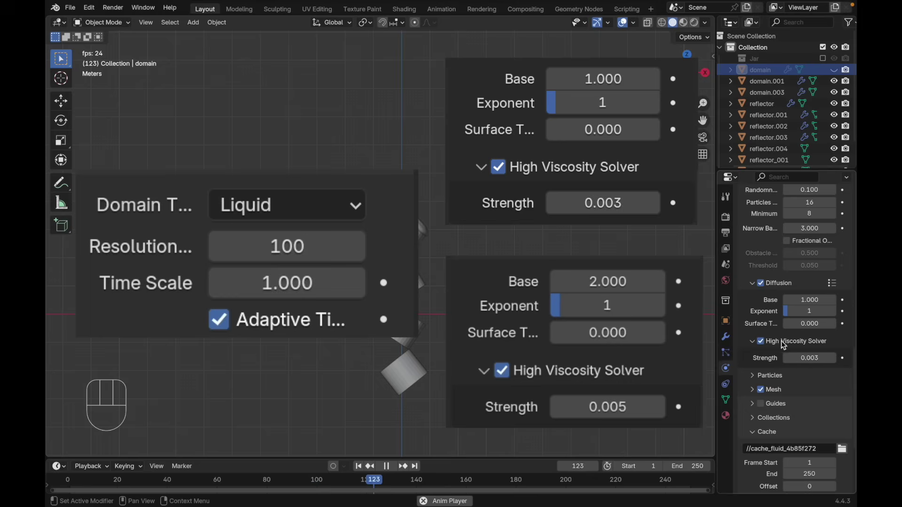
key(space)
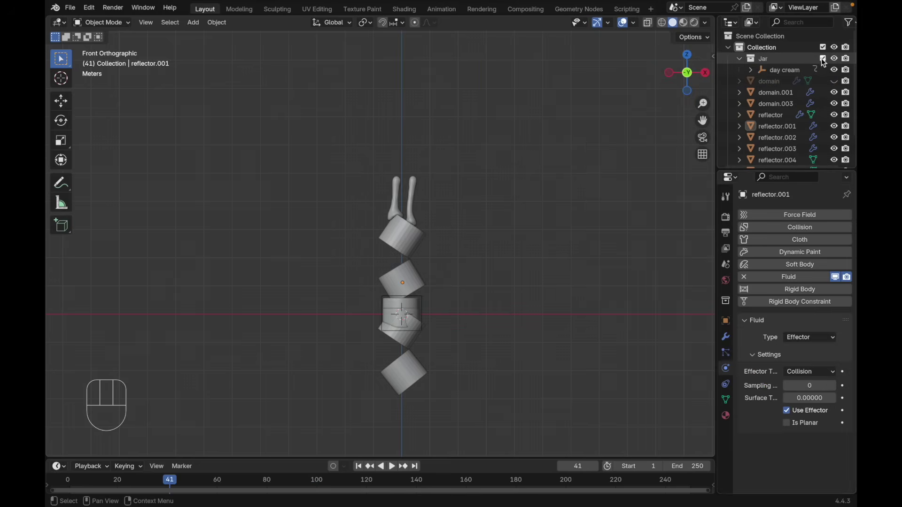
Duplicate the day cream jar and start rotating and moving the copy
key(Escape)
key(r)
key(g)
key(`)
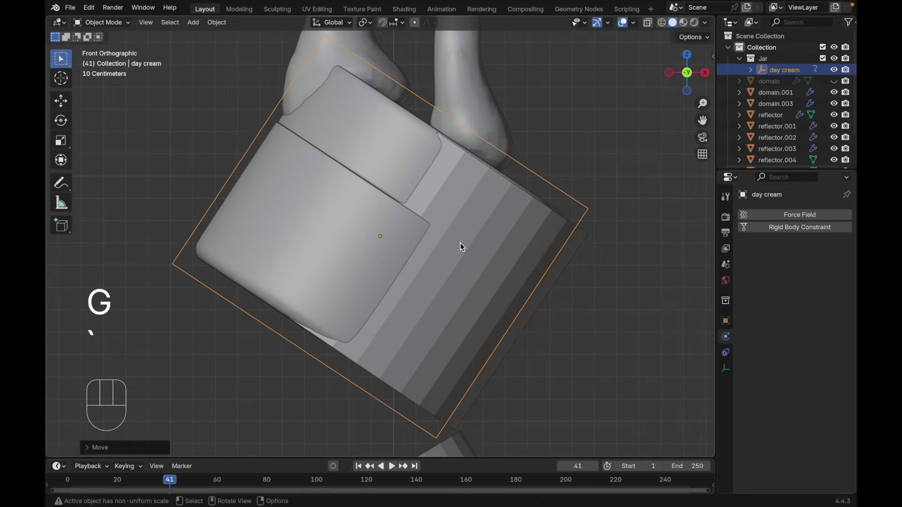